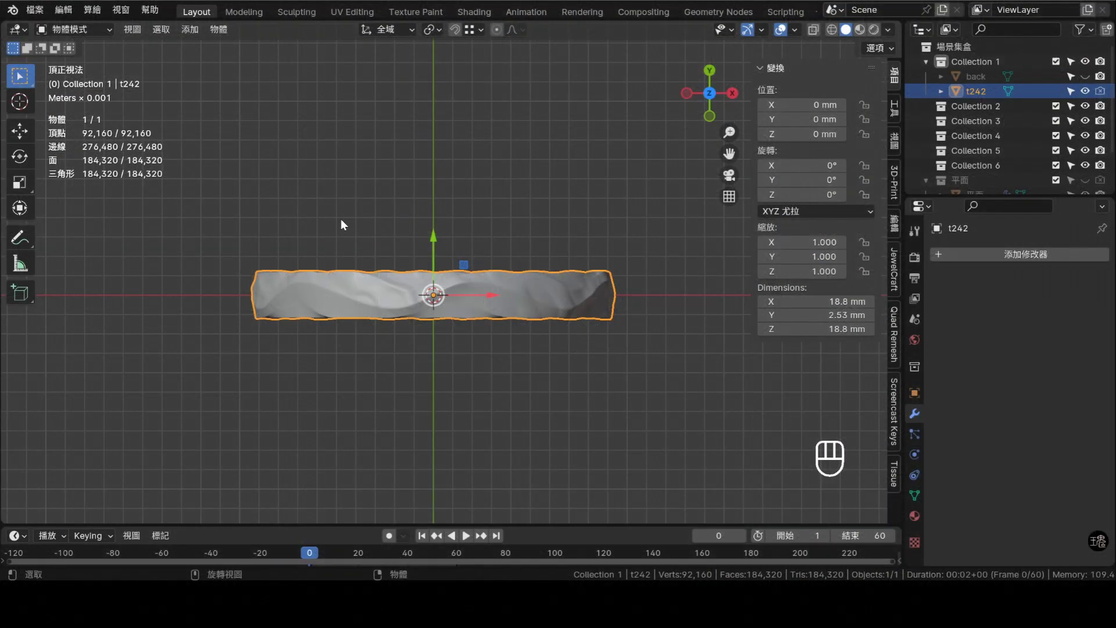
- Inspect ring t242, hide it in the Outliner, and add a new 2 mm plane at the origin
{"action": "left_click_drag", "start_coordinate": [281, 390], "coordinate": [600, 351]}
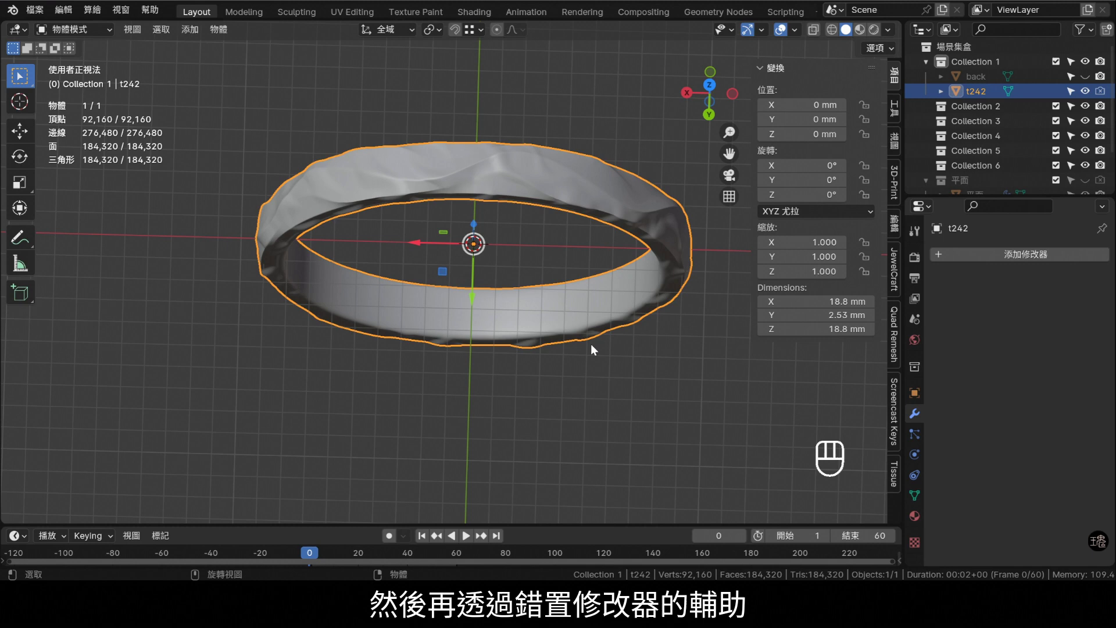
{"action": "key", "text": "KP_7"}
{"action": "left_click_drag", "start_coordinate": [551, 316], "coordinate": [532, 312]}
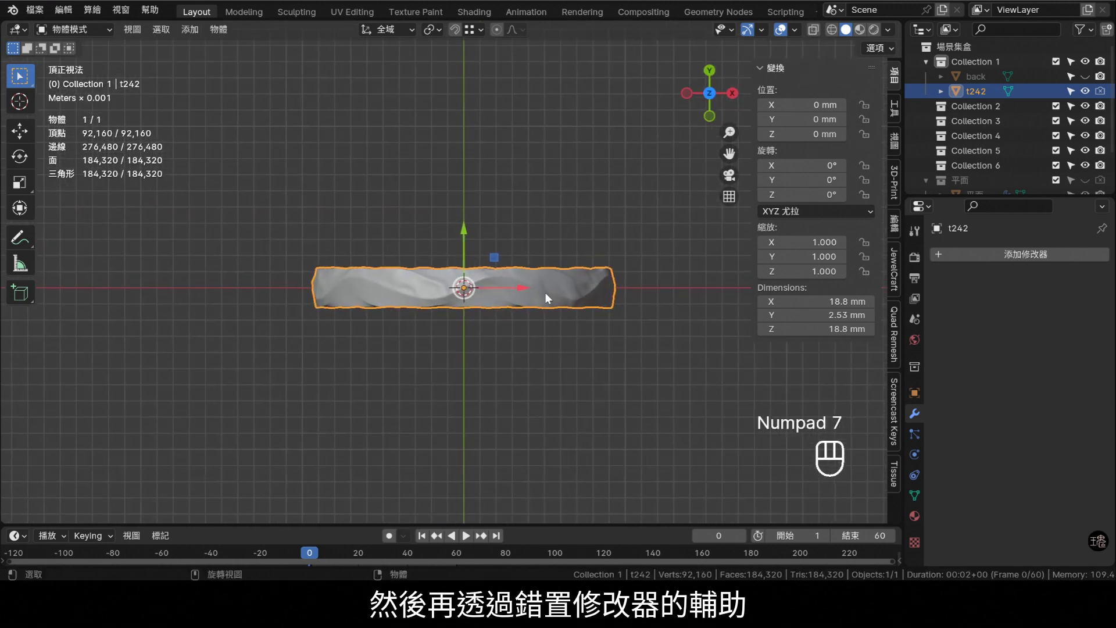
{"action": "middle_click", "coordinate": [1095, 92]}
{"action": "key", "text": "shift+a"}
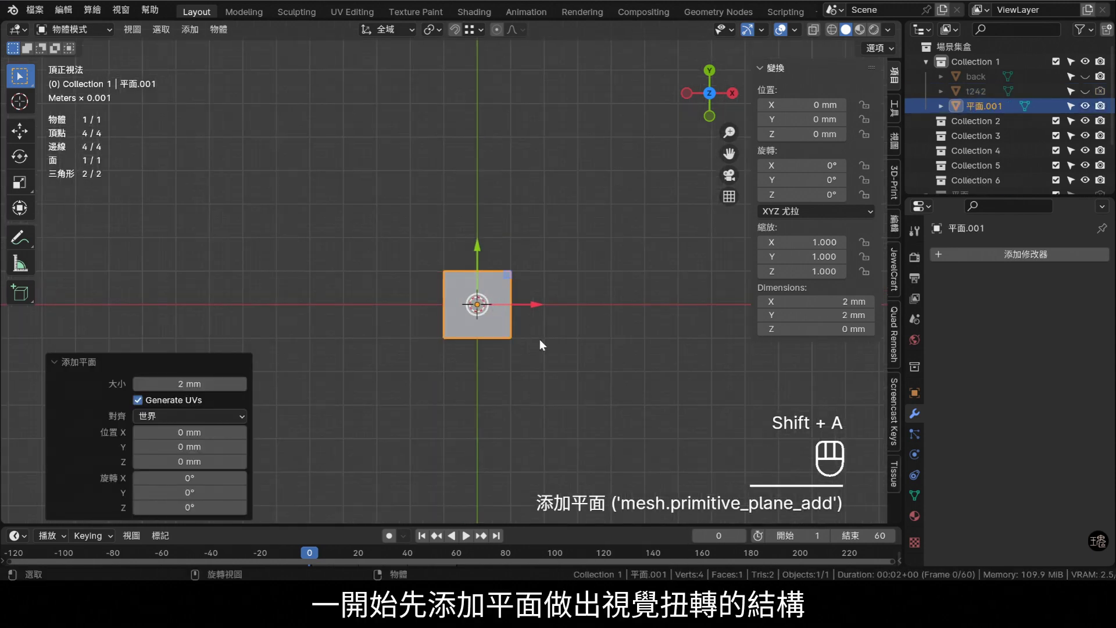
- Scale the plane into a long bar, extrude it 1.5 mm thick, and loop-cut its middle
{"action": "key", "text": "Tab"}
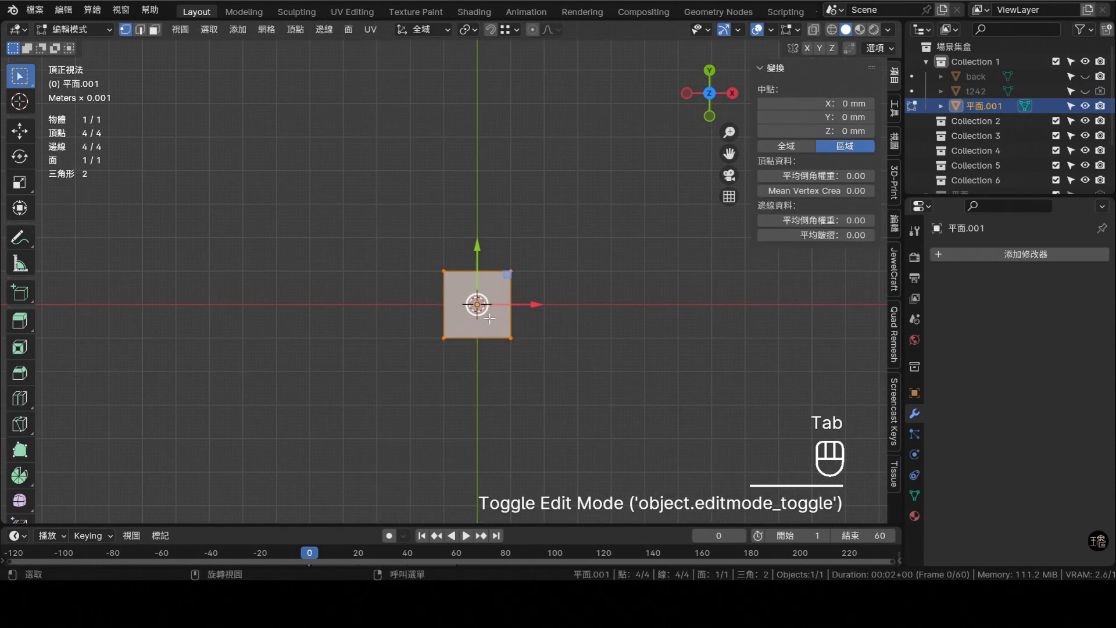
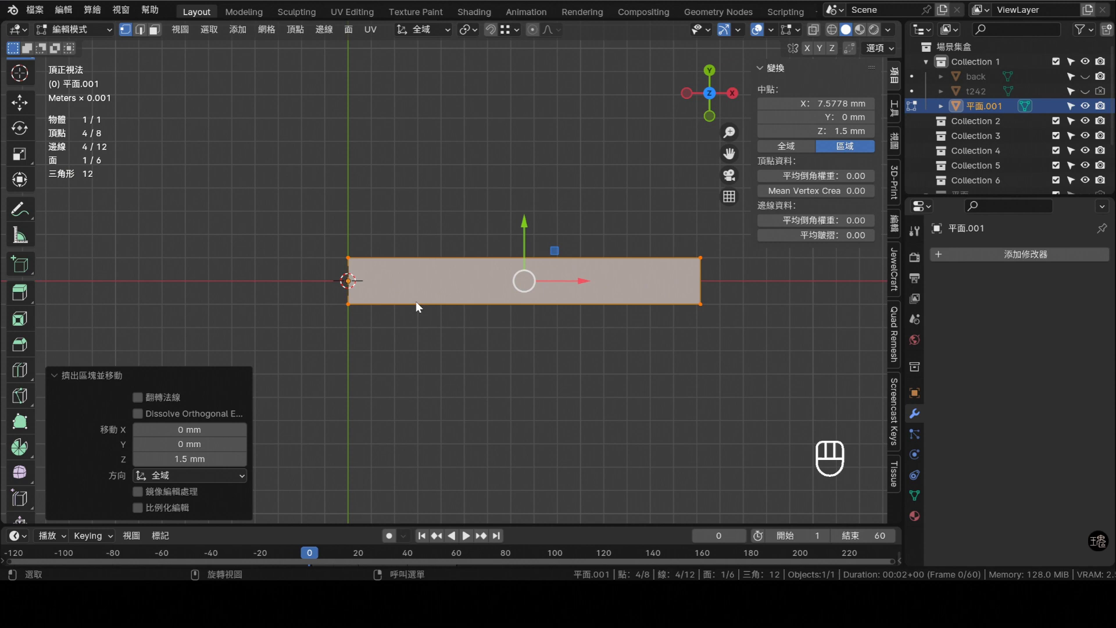
{"action": "key", "text": "ctrl+r"}
{"action": "left_click", "coordinate": [708, 275]}
{"action": "key", "text": "ctrl+r"}
- Raise the top middle edge into a ridge, giving the bar a house-shaped profile
{"action": "middle_click", "coordinate": [451, 247]}
{"action": "left_click_drag", "start_coordinate": [564, 212], "coordinate": [490, 243]}
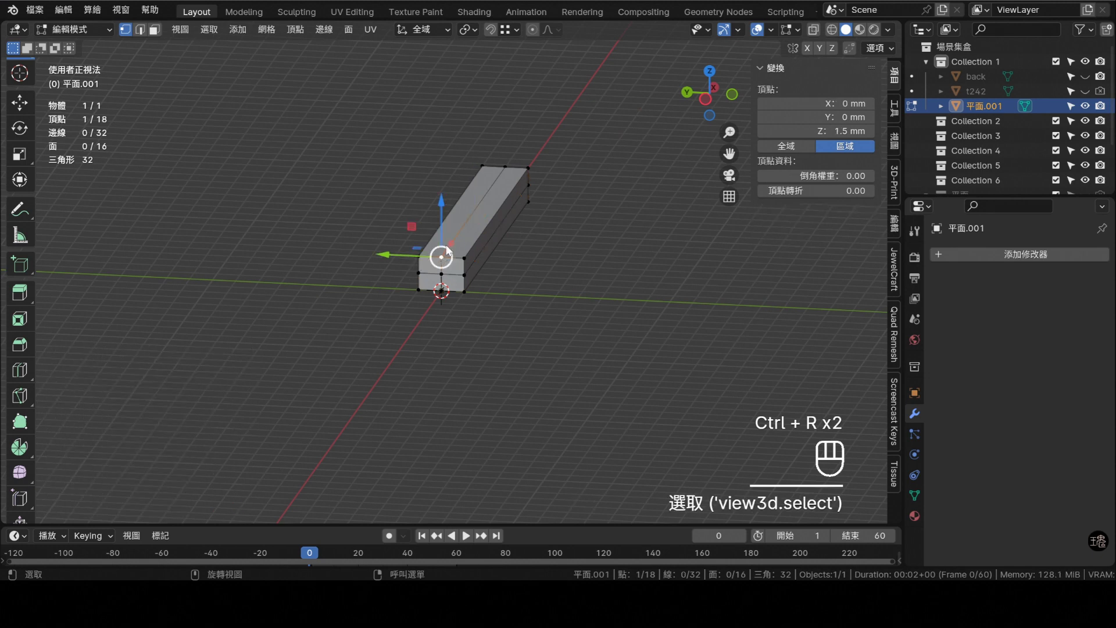
{"action": "left_click_drag", "start_coordinate": [519, 183], "coordinate": [512, 159]}
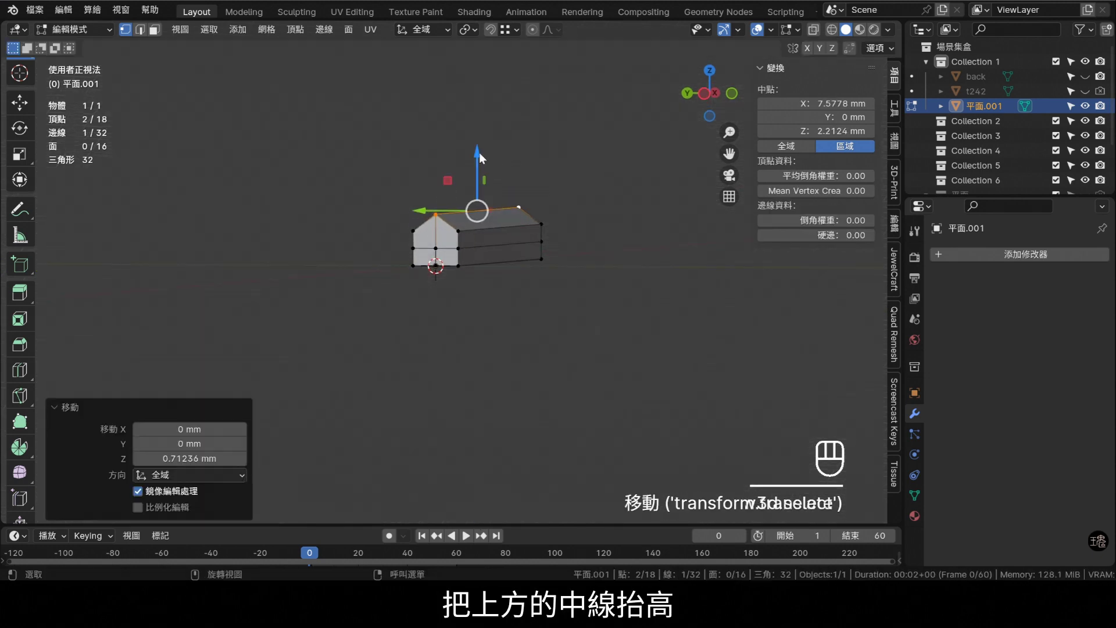
{"action": "left_click", "coordinate": [542, 274]}
- Add a Subdivision Surface modifier to the bar with viewport and render levels 4
{"action": "key", "text": "a"}
{"action": "left_click_drag", "start_coordinate": [1004, 258], "coordinate": [981, 327]}
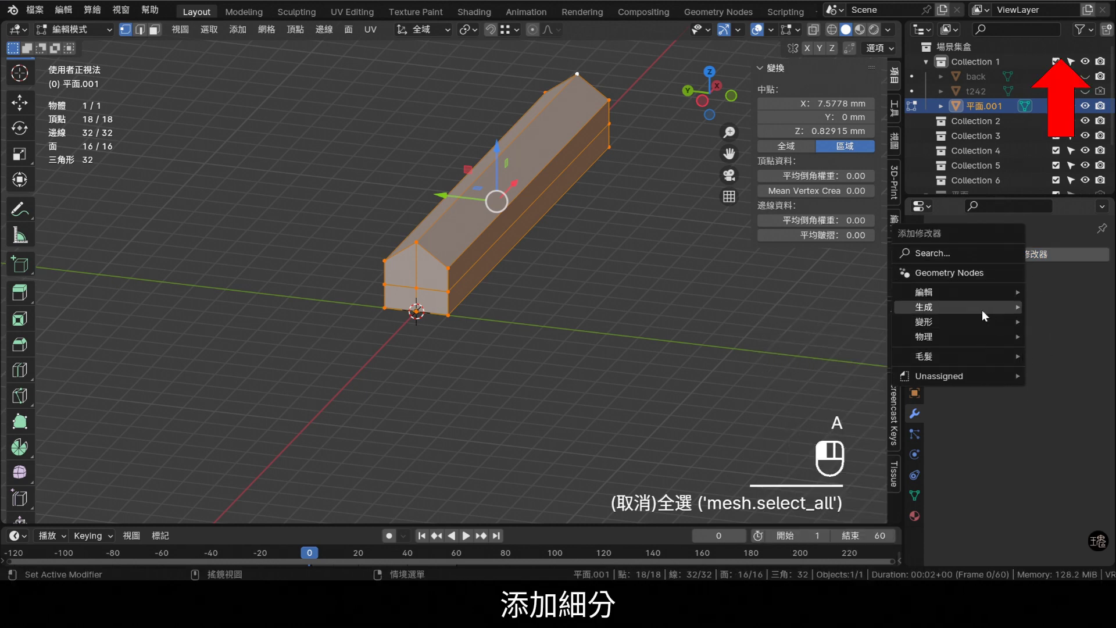
{"action": "left_click", "coordinate": [865, 254]}
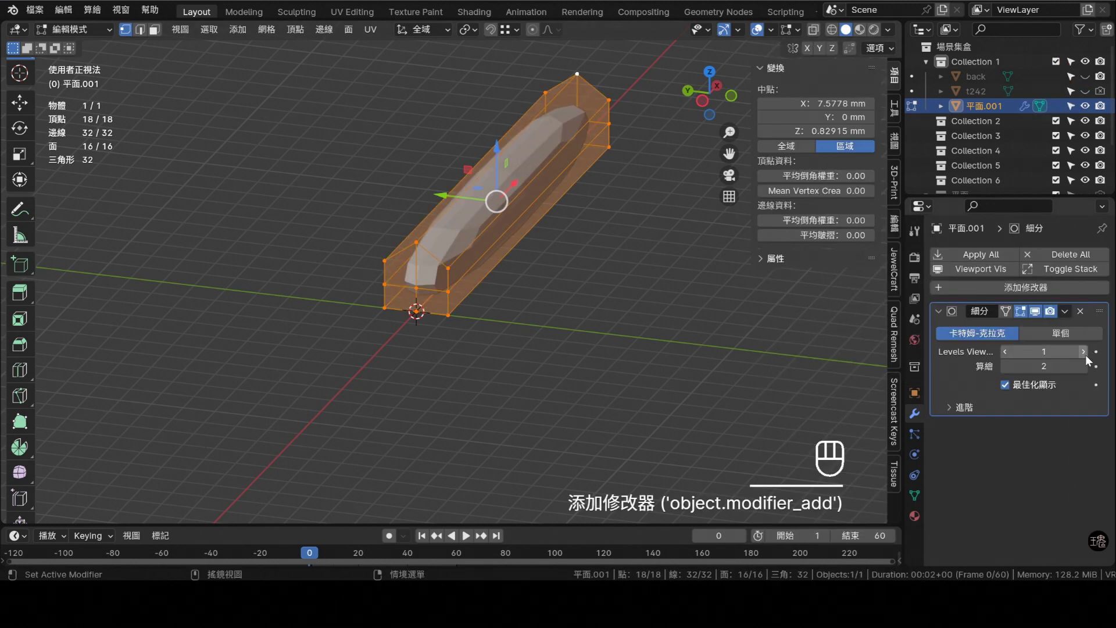
{"action": "double_click", "coordinate": [1090, 358]}
{"action": "left_click", "coordinate": [1089, 362]}
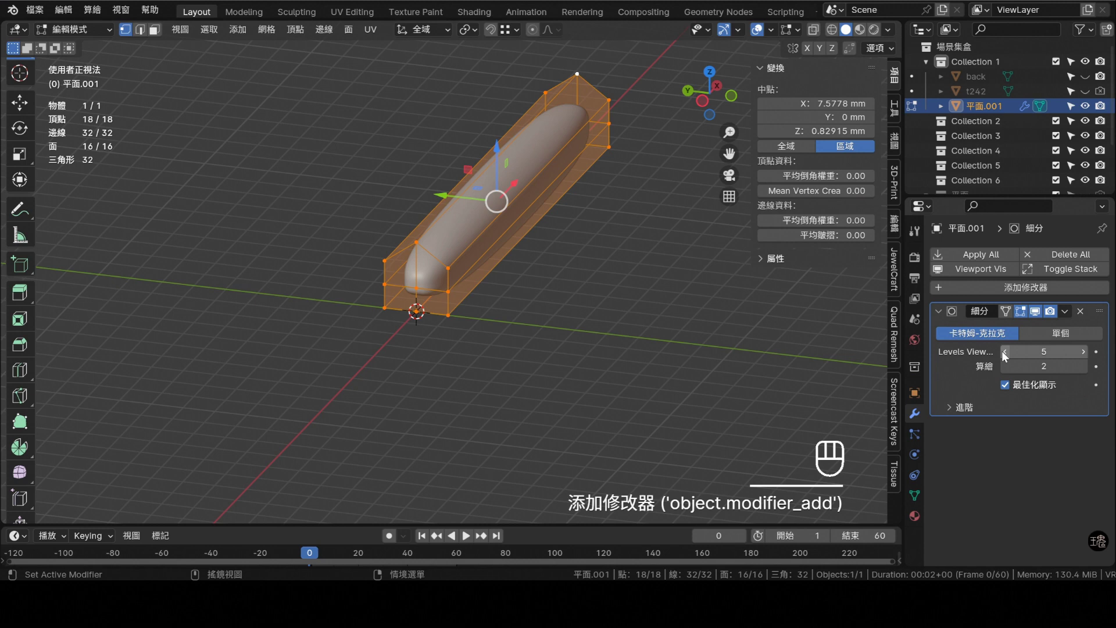
{"action": "middle_click", "coordinate": [1012, 354]}
{"action": "middle_click", "coordinate": [1090, 369]}
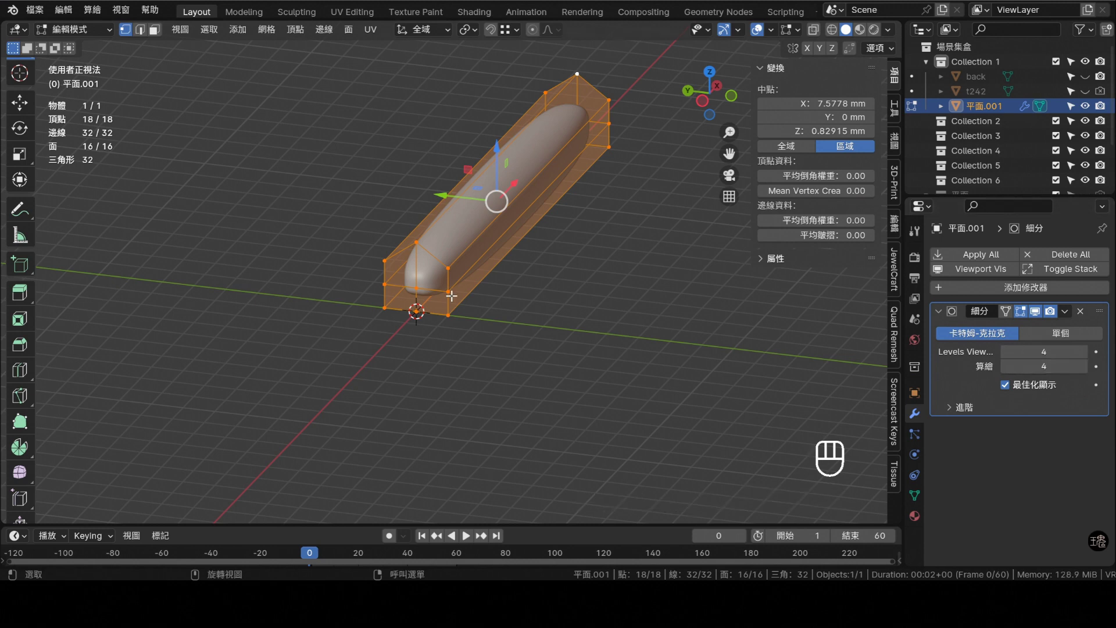
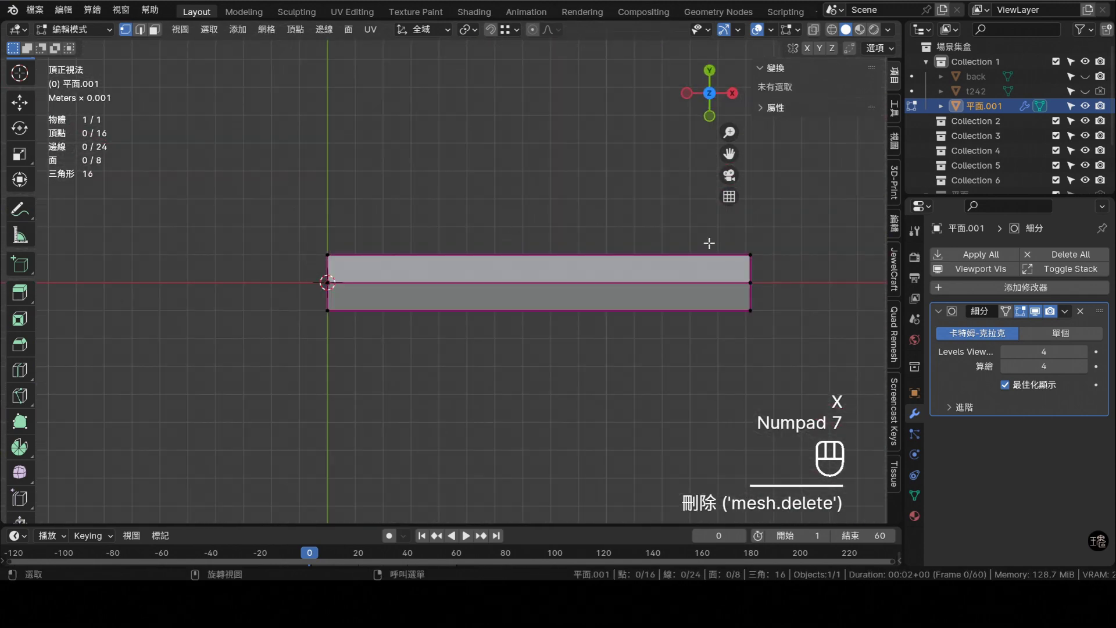
- Add an Array modifier with count 2 and move it above the Subdivision modifier
{"action": "left_click", "coordinate": [1051, 295]}
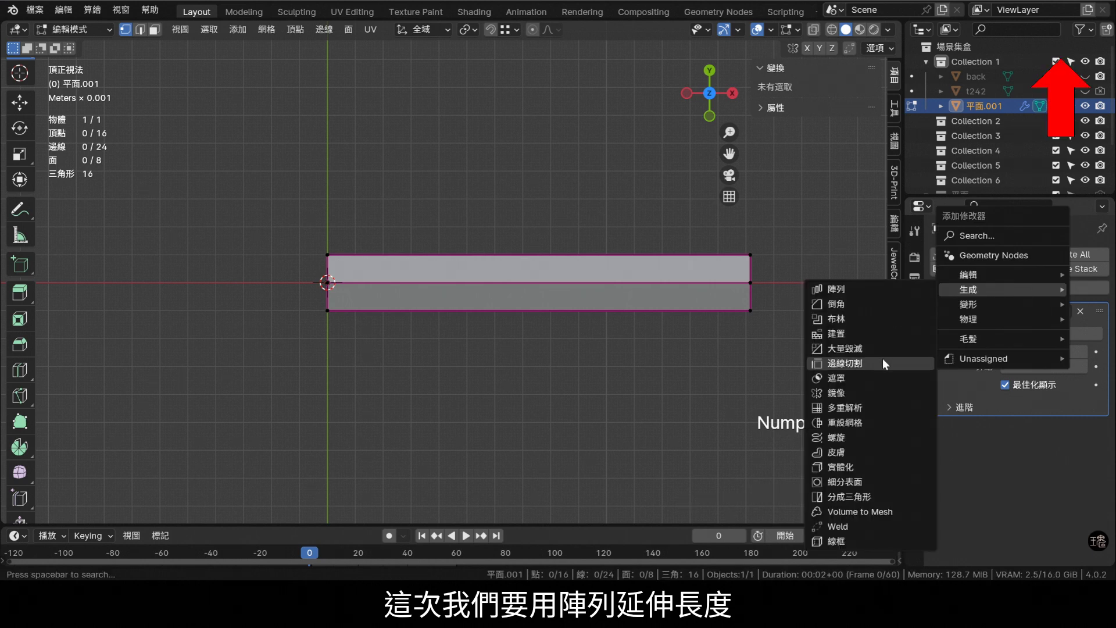
{"action": "left_click_drag", "start_coordinate": [884, 293], "coordinate": [1079, 290]}
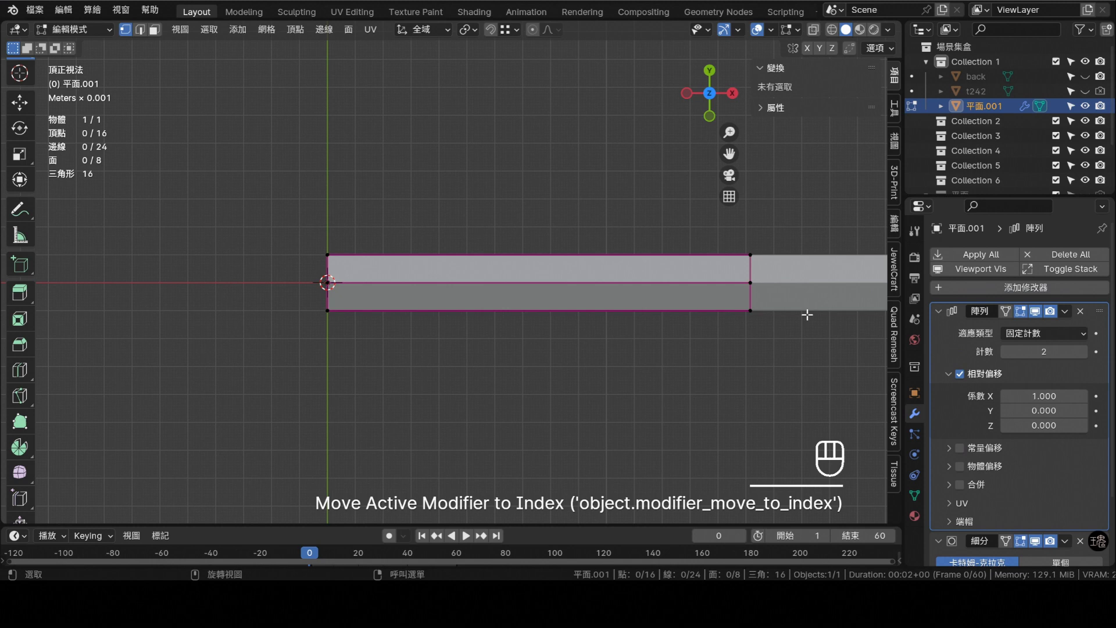
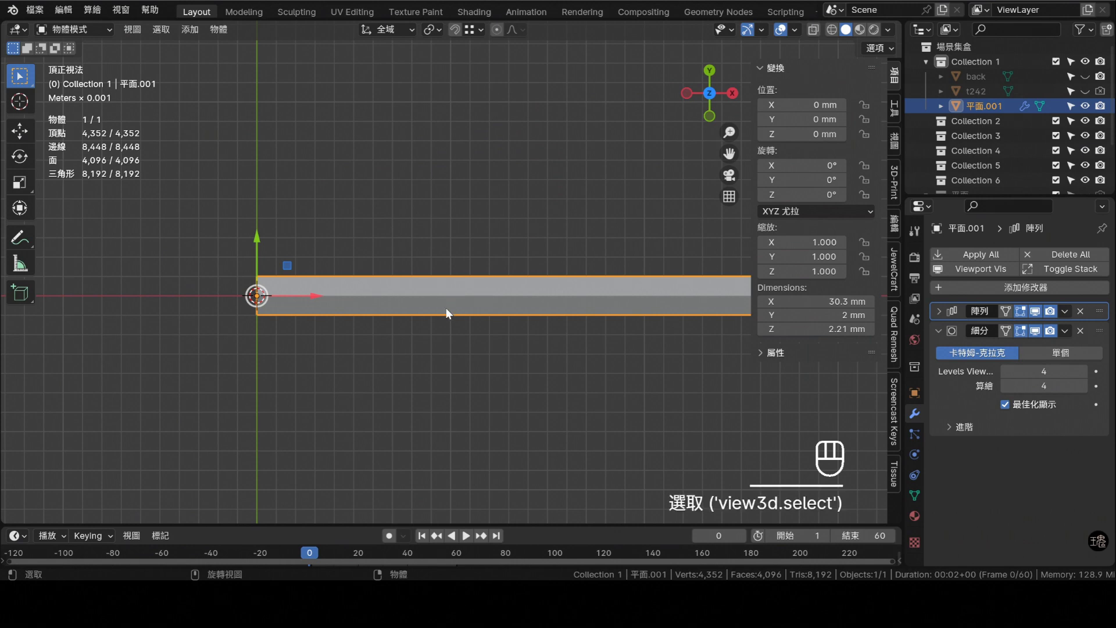
{"action": "key", "text": "Tab"}
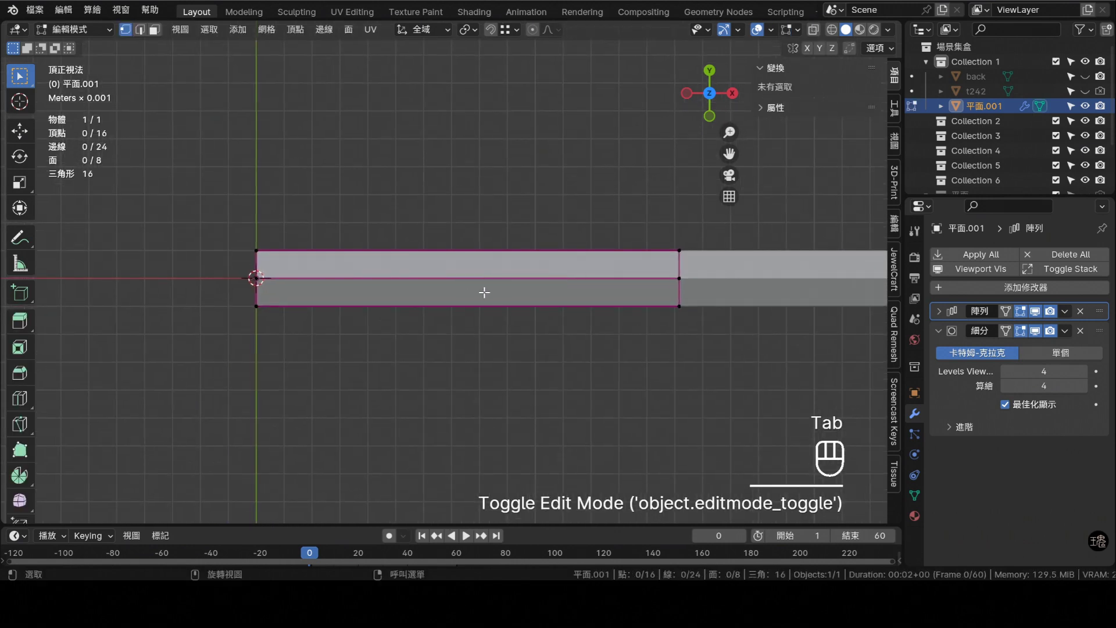
- Cut five loops across the bar and slide vertices into diagonal twist lines
{"action": "key", "text": "ctrl+r"}
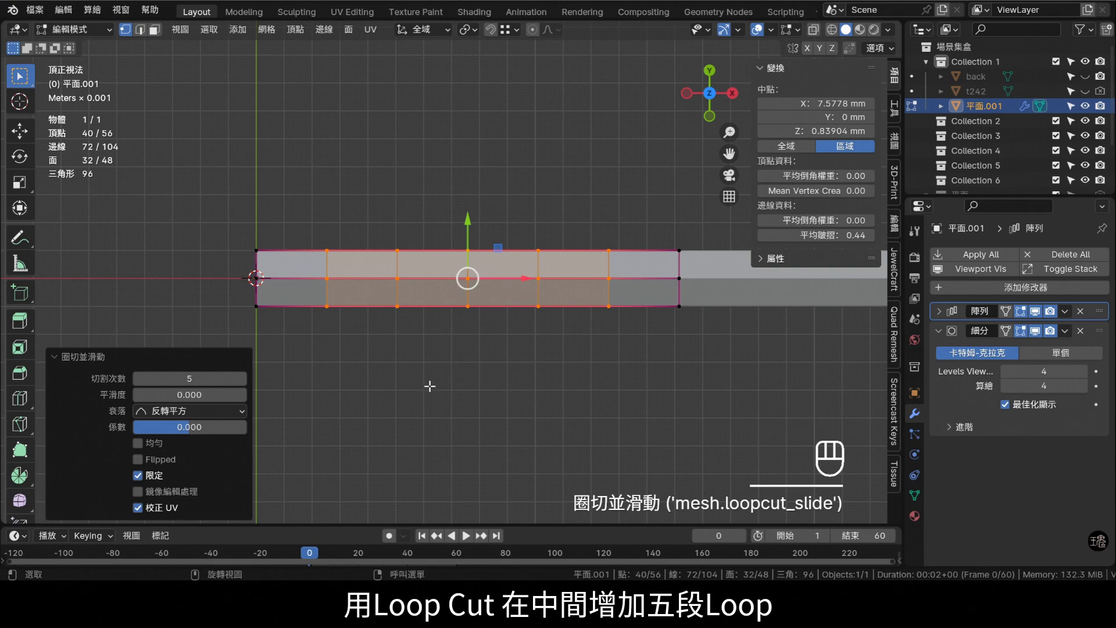
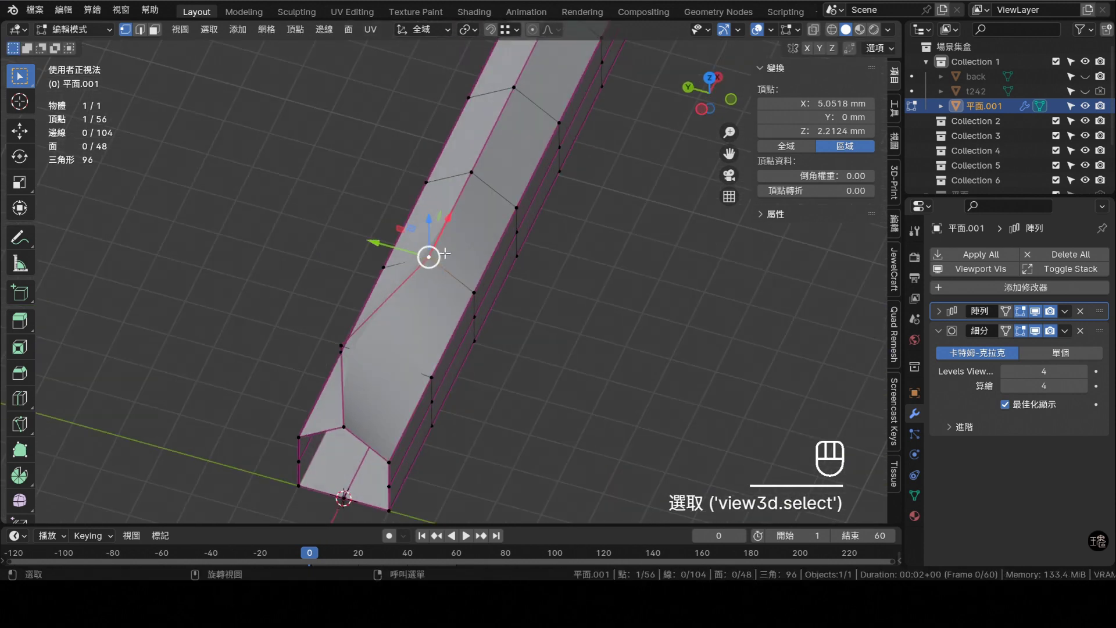
{"action": "key", "text": "g"}
{"action": "key", "text": "g"}
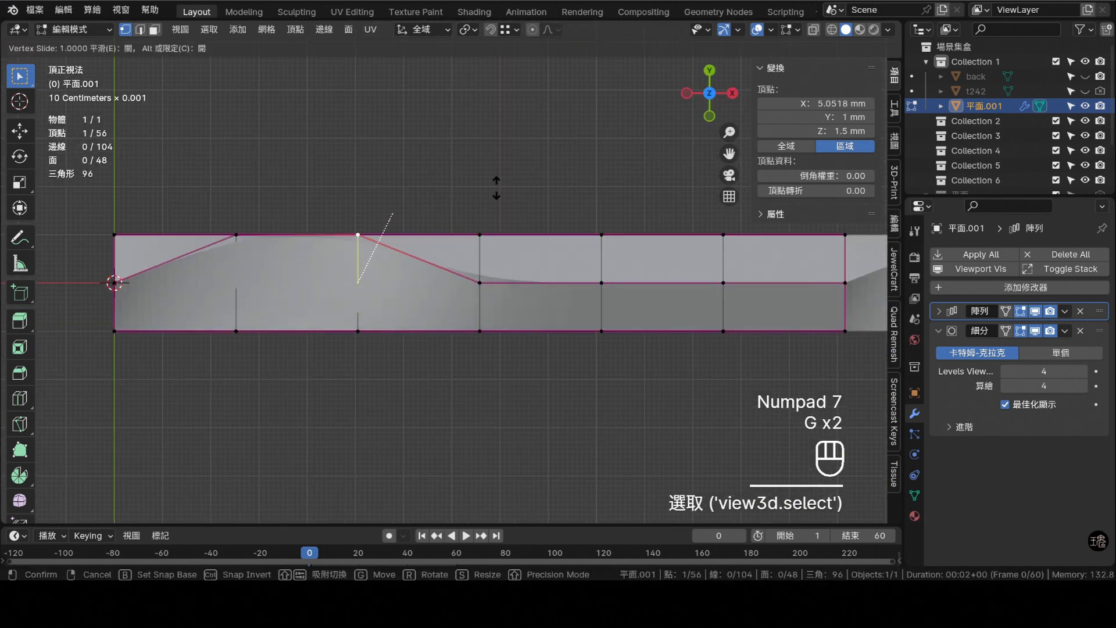
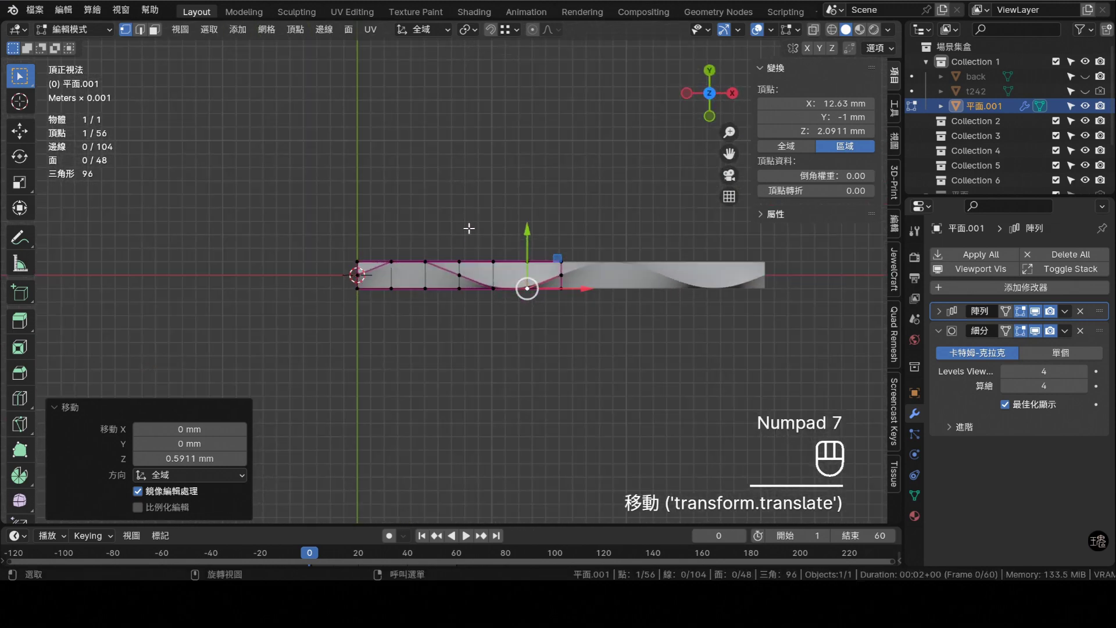
- Flatten the top vertices to one height with S Z 0 in front view
{"action": "key", "text": "KP_1"}
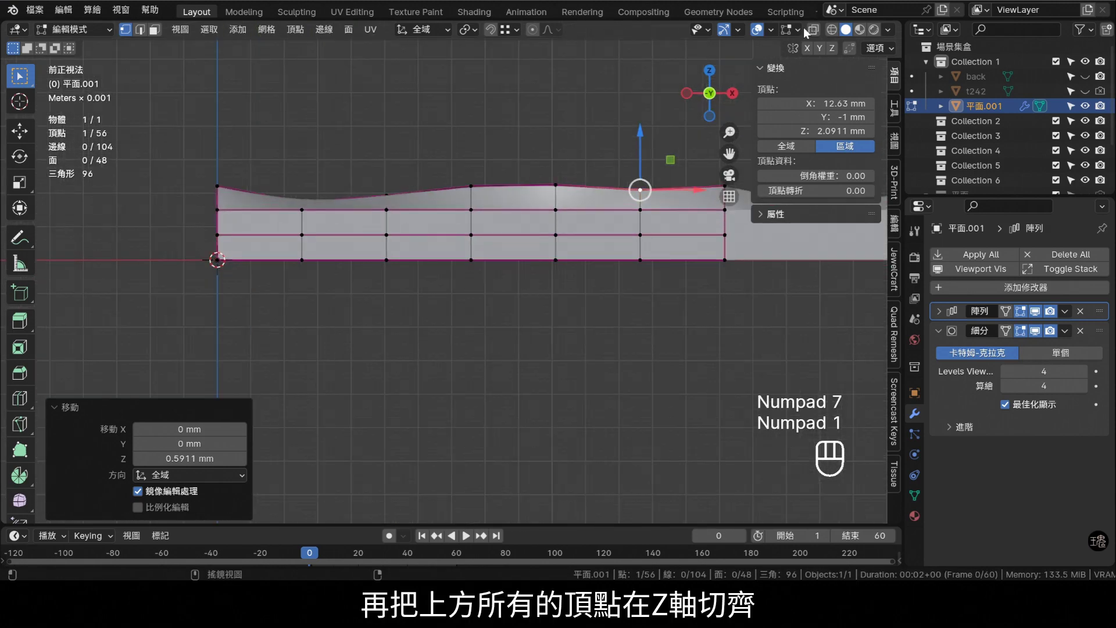
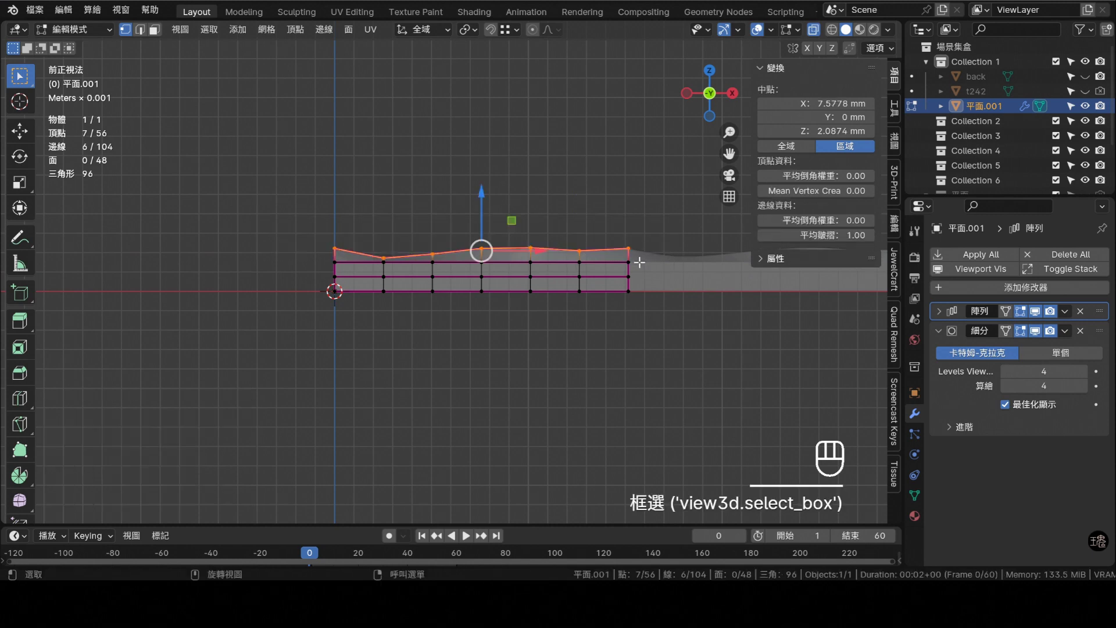
{"action": "key", "text": "z"}
{"action": "key", "text": "KP_0"}
{"action": "key", "text": "KP_Enter"}
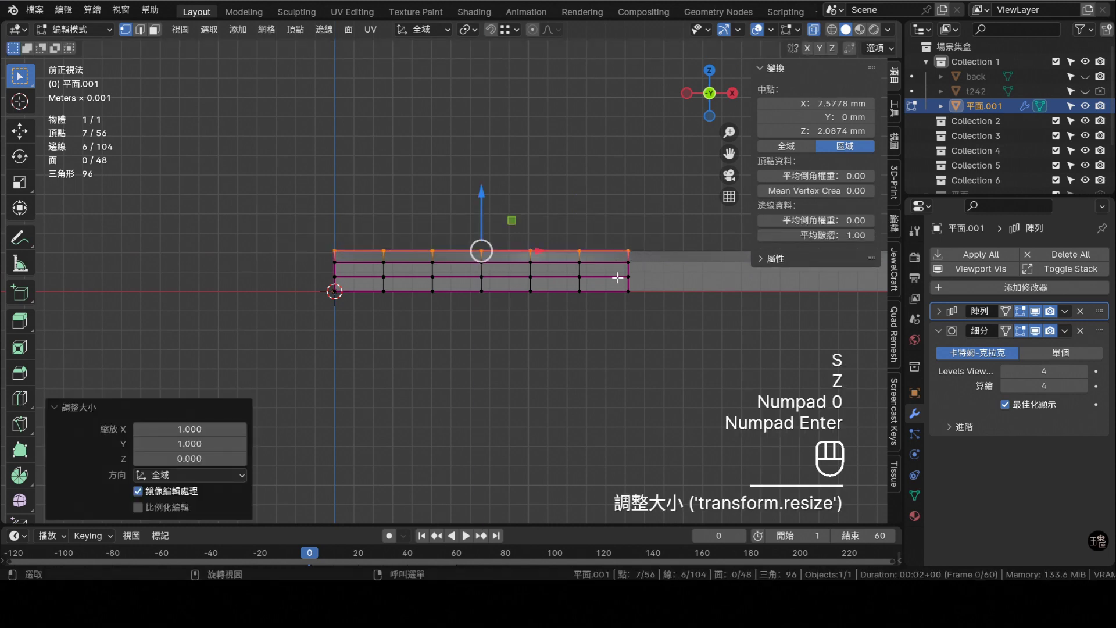
{"action": "key", "text": "KP_7"}
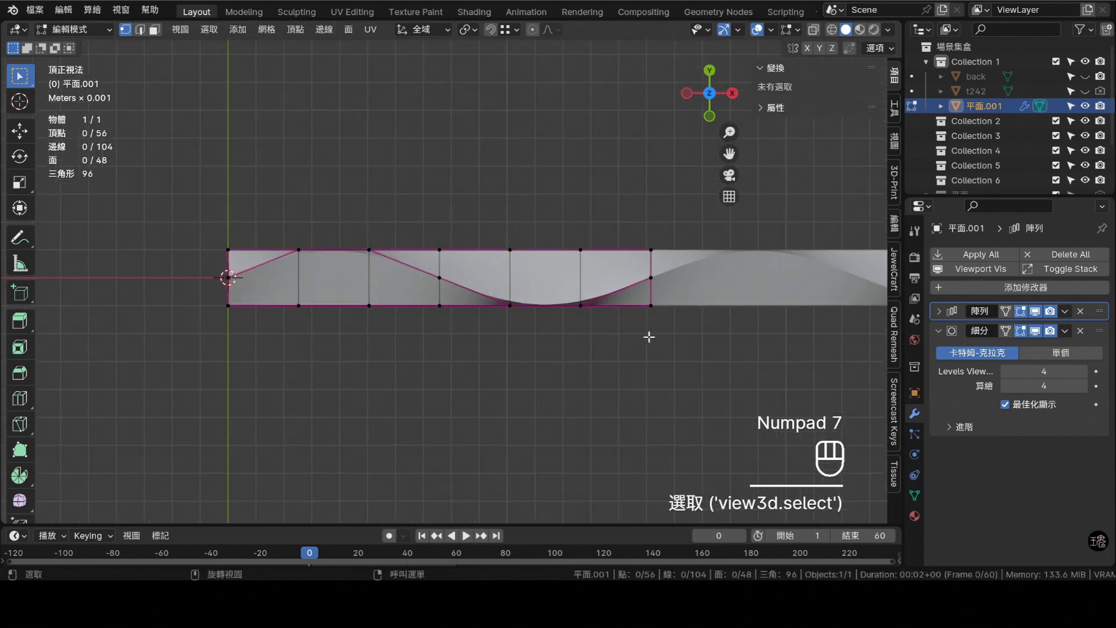
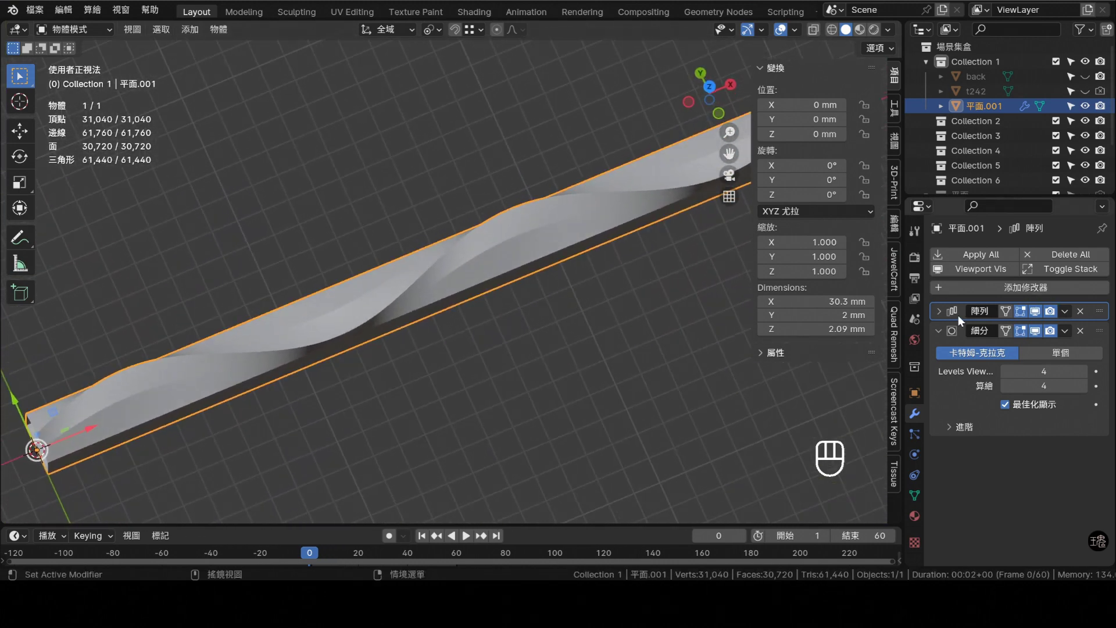
- Review the arrayed band's twisted grooves and orbit along the strip before adding loop cuts
{"action": "middle_click", "coordinate": [948, 316]}
{"action": "middle_click", "coordinate": [970, 488]}
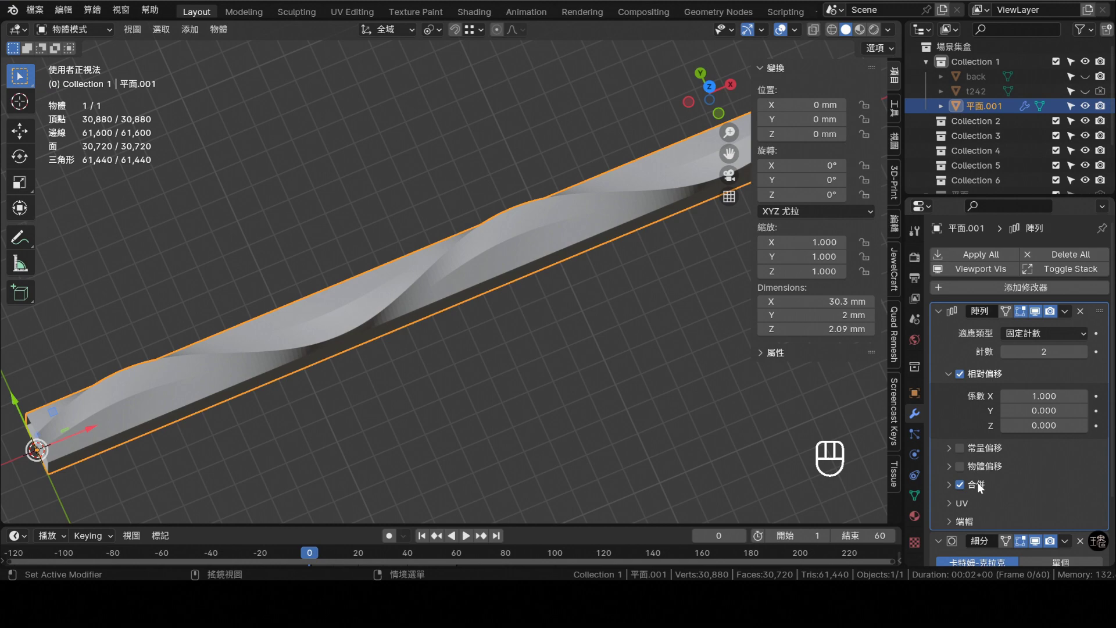
{"action": "middle_click", "coordinate": [944, 312]}
{"action": "left_click_drag", "start_coordinate": [471, 359], "coordinate": [457, 371]}
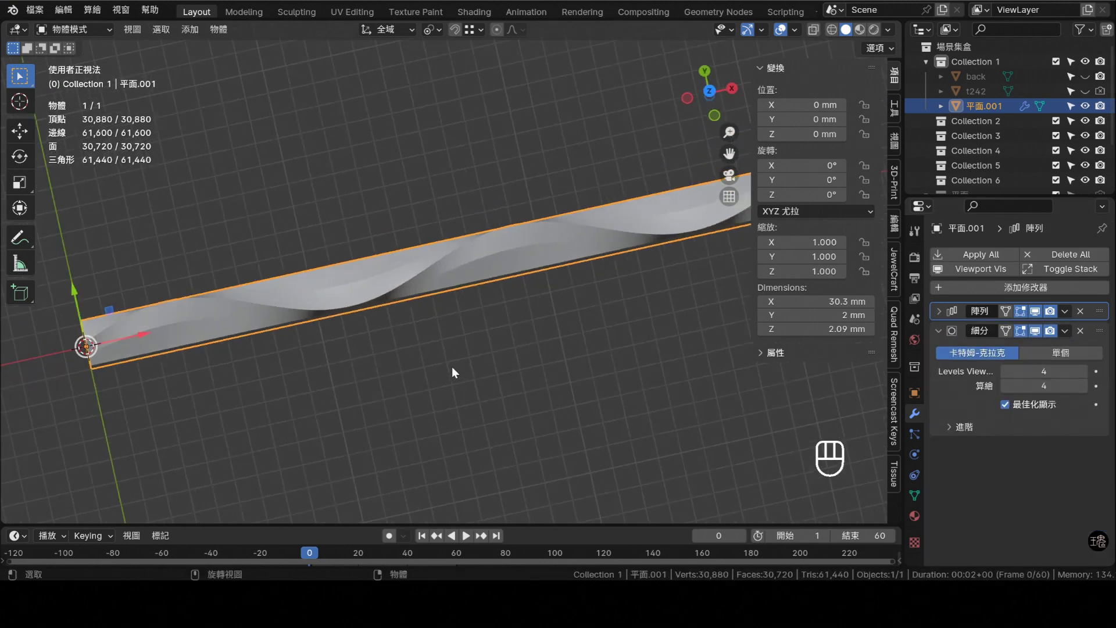
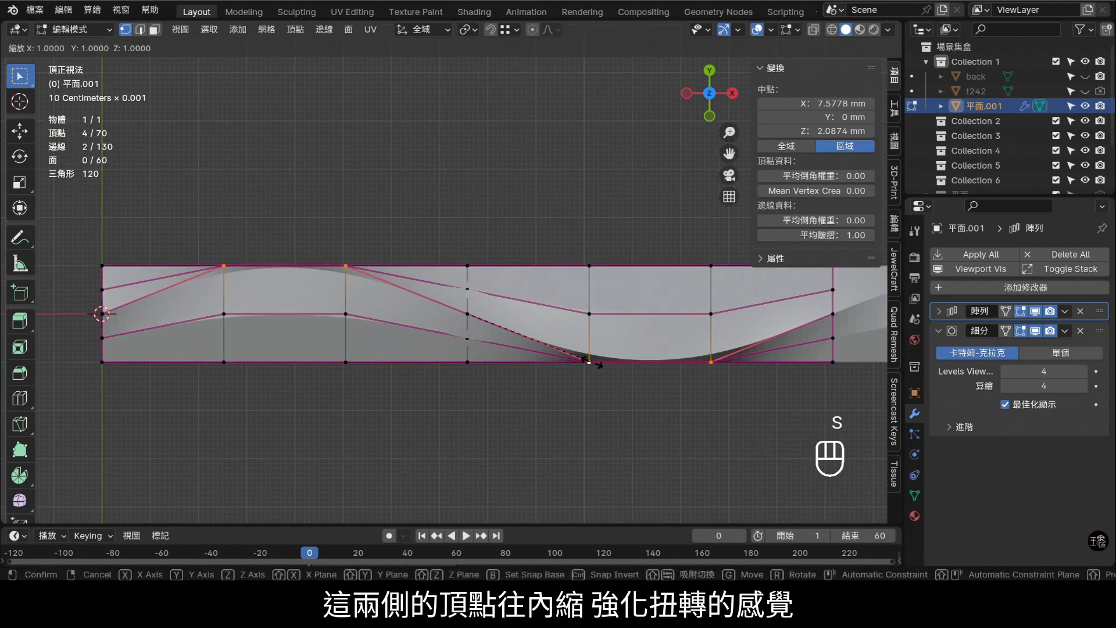
- Scale the upper-edge vertices inward along Y to deepen the twist and add another edge loop
{"action": "key", "text": "s"}
{"action": "key", "text": "y"}
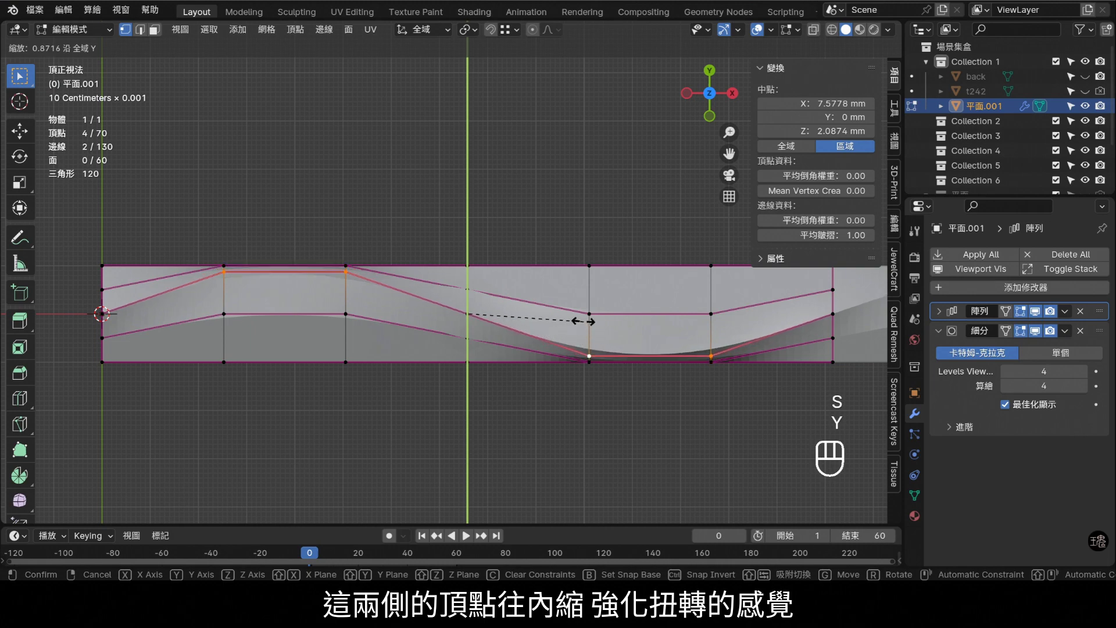
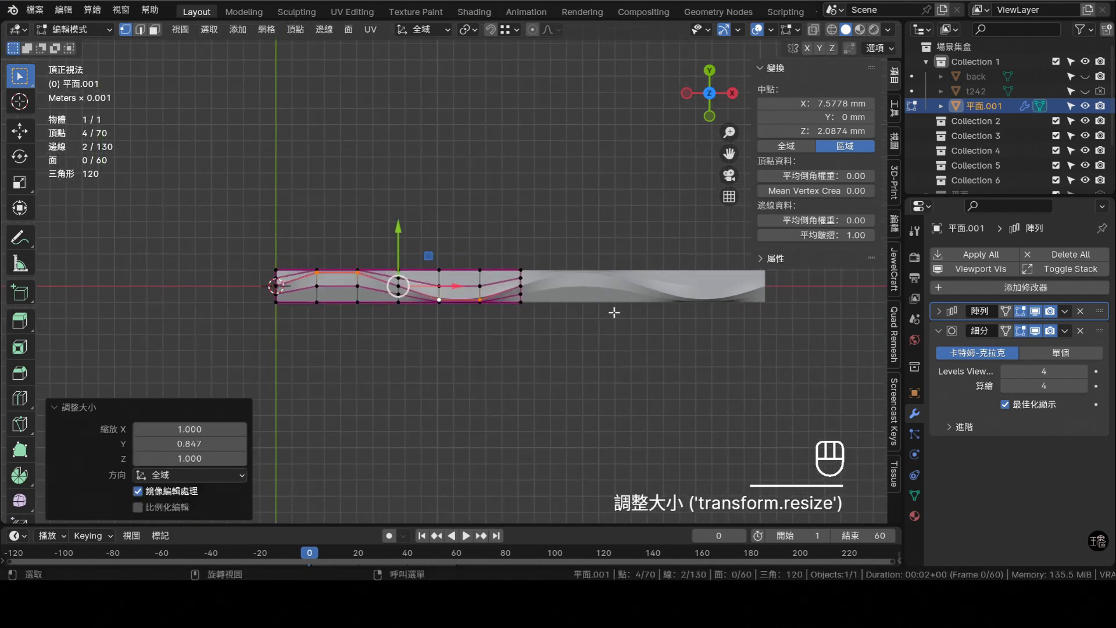
{"action": "key", "text": "Tab"}
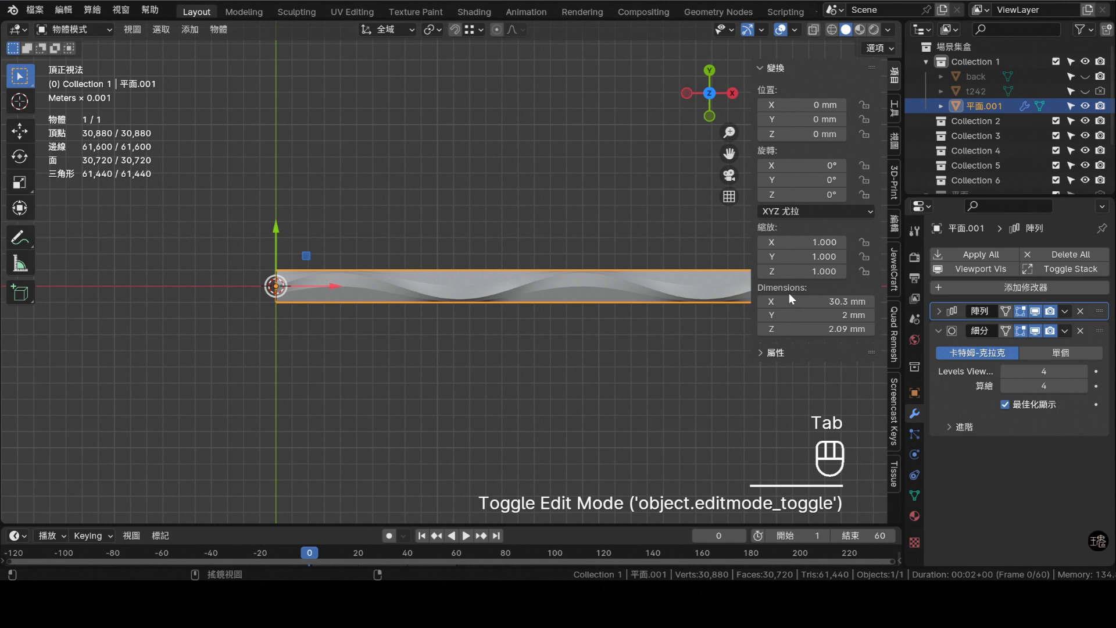
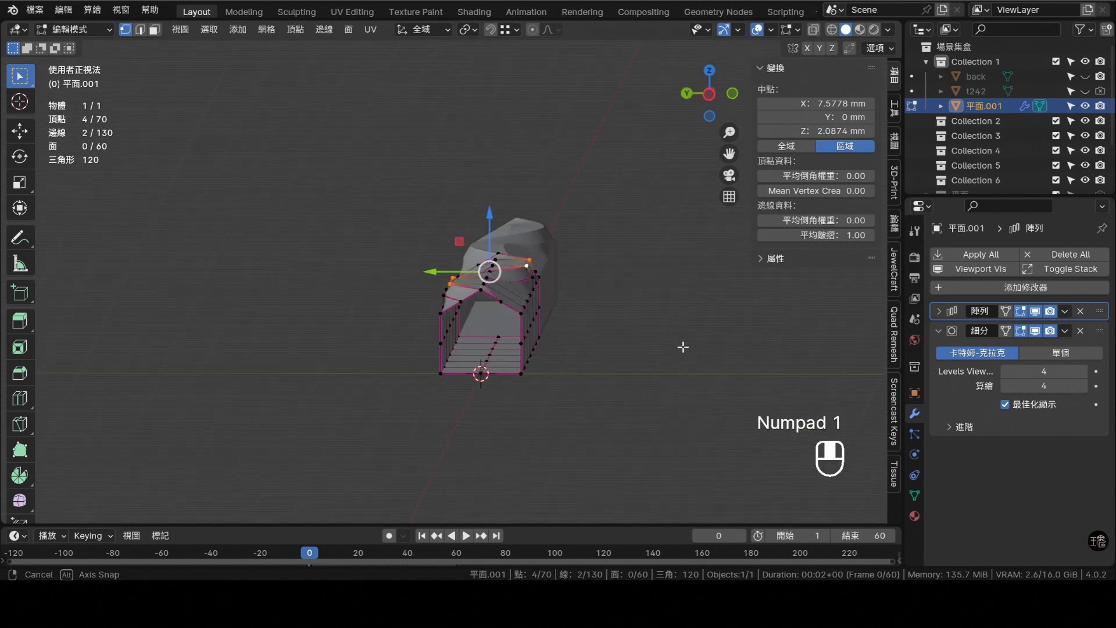
{"action": "key", "text": "ctrl+r"}
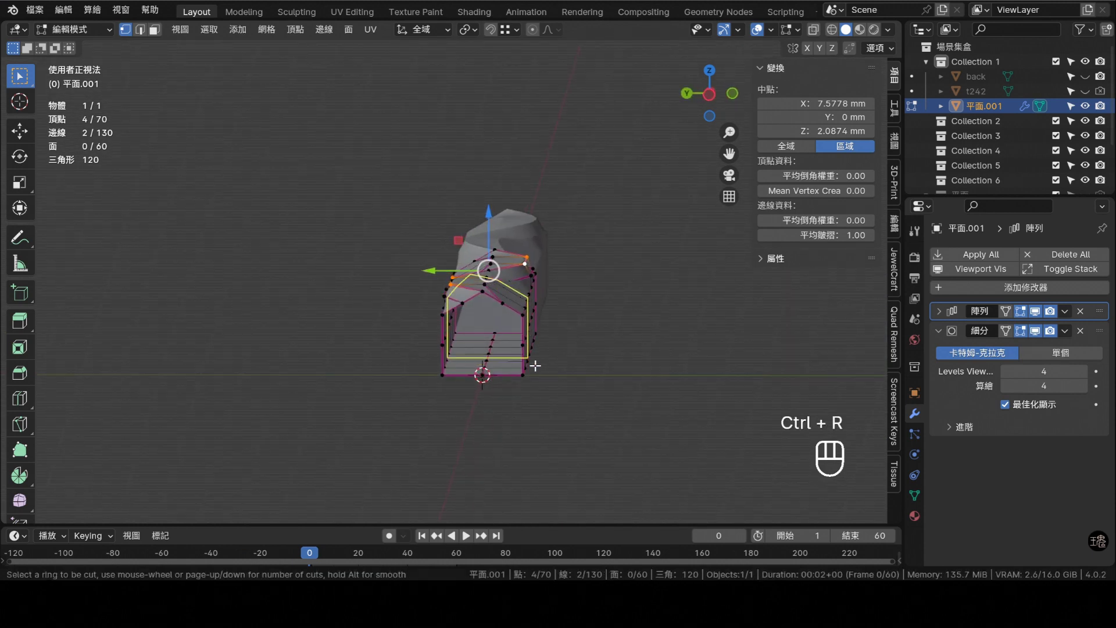
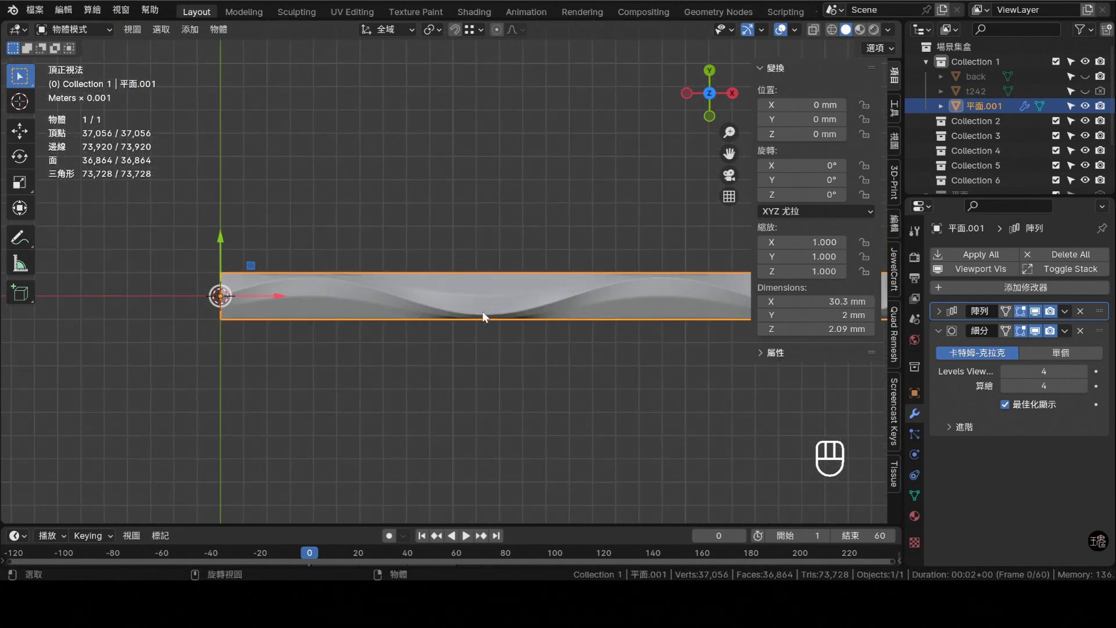
{"action": "key", "text": "KP_1"}
- Add a Bezier circle curve at the origin beside the band
{"action": "left_click", "coordinate": [485, 224]}
{"action": "key", "text": "shift+a"}
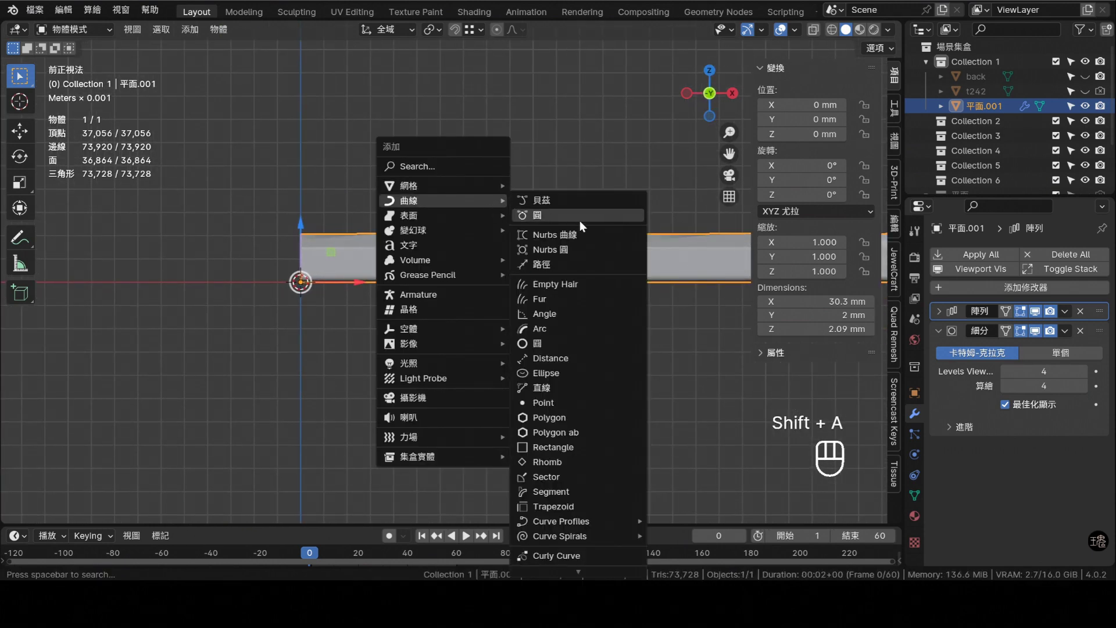
{"action": "left_click_drag", "start_coordinate": [234, 417], "coordinate": [212, 448]}
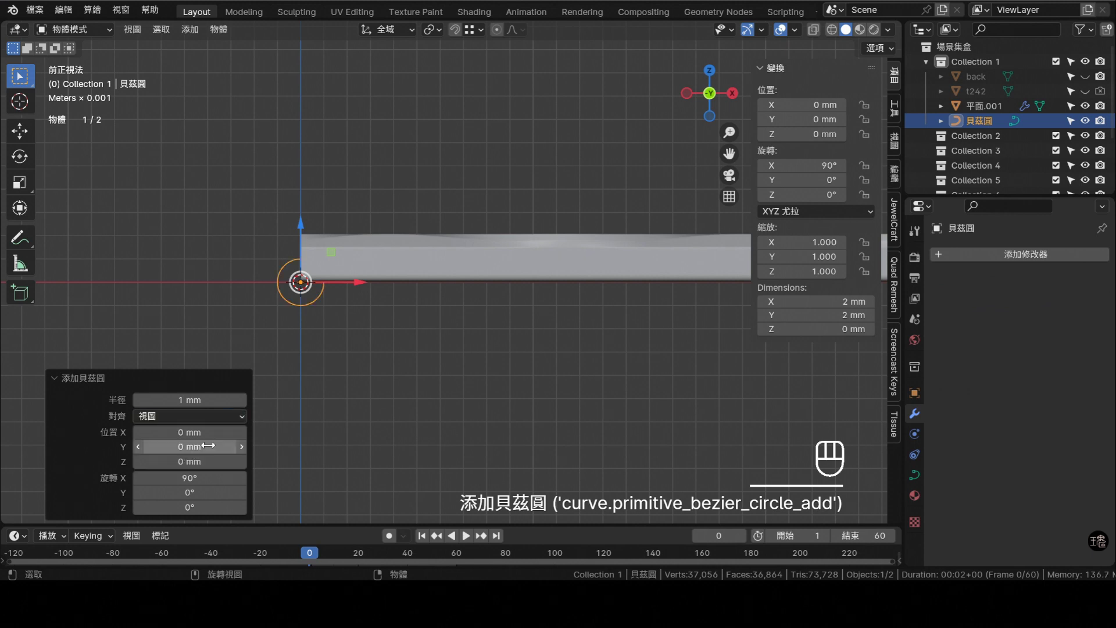
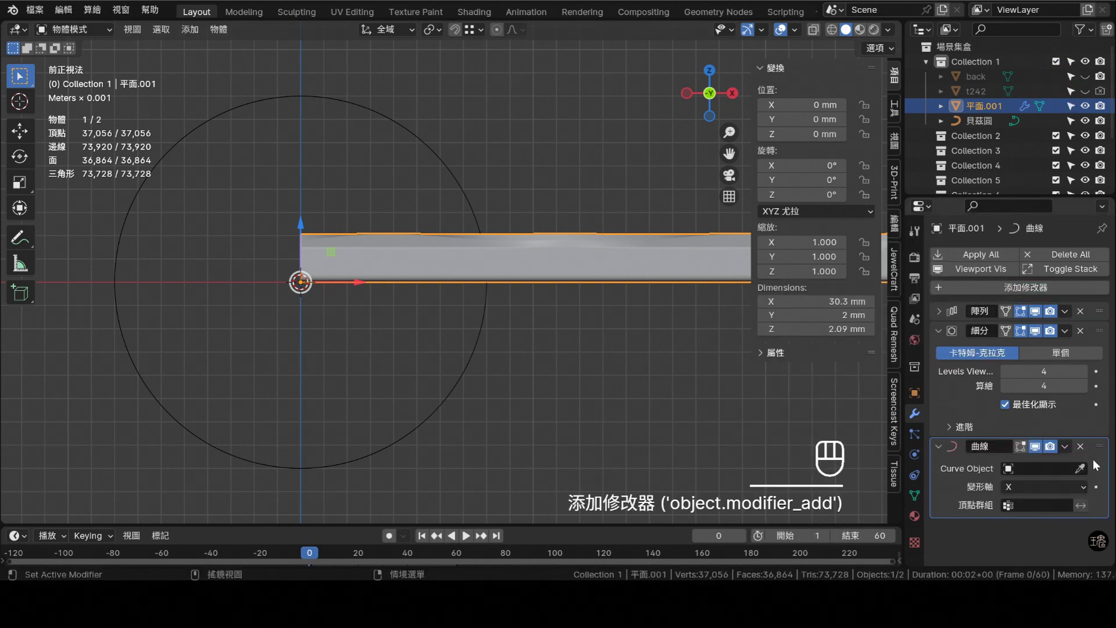
- Set the Curve modifier object to the Bezier circle and raise the Array count to 4 so the ring closes
{"action": "left_click_drag", "start_coordinate": [479, 217], "coordinate": [475, 274]}
{"action": "key", "text": "KP_7"}
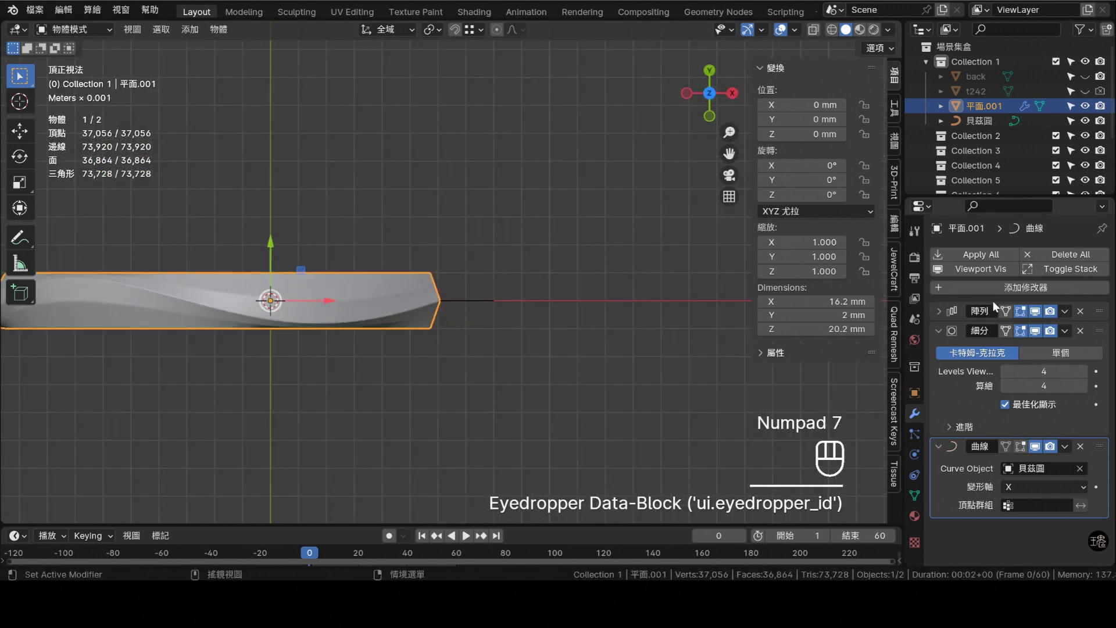
{"action": "middle_click", "coordinate": [942, 314]}
{"action": "key", "text": "KP_1"}
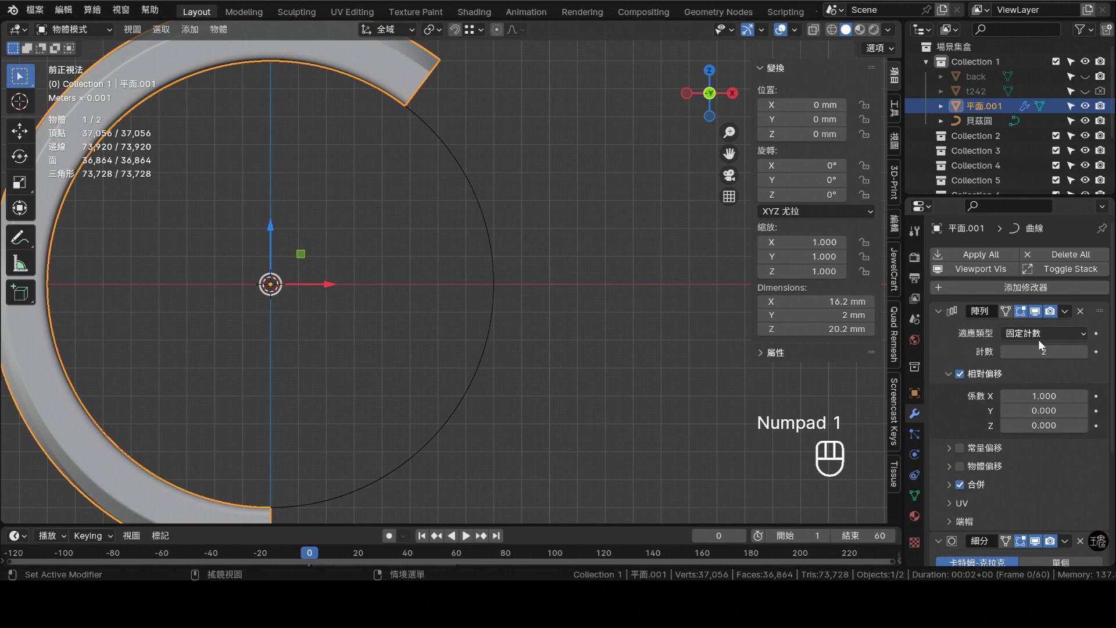
{"action": "middle_click", "coordinate": [1088, 355]}
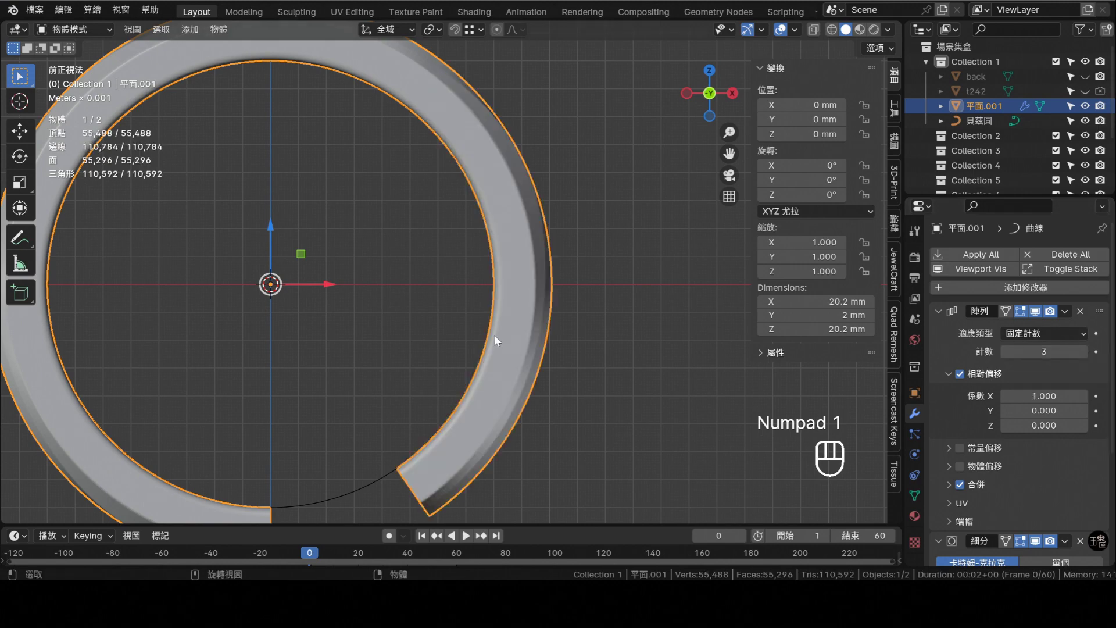
{"action": "middle_click", "coordinate": [1087, 355]}
{"action": "left_click_drag", "start_coordinate": [460, 288], "coordinate": [464, 370]}
- Widen the band 1.3 times along Y in top view and check the ring from the front
{"action": "key", "text": "KP_7"}
{"action": "left_click_drag", "start_coordinate": [555, 341], "coordinate": [518, 336]}
{"action": "key", "text": "y"}
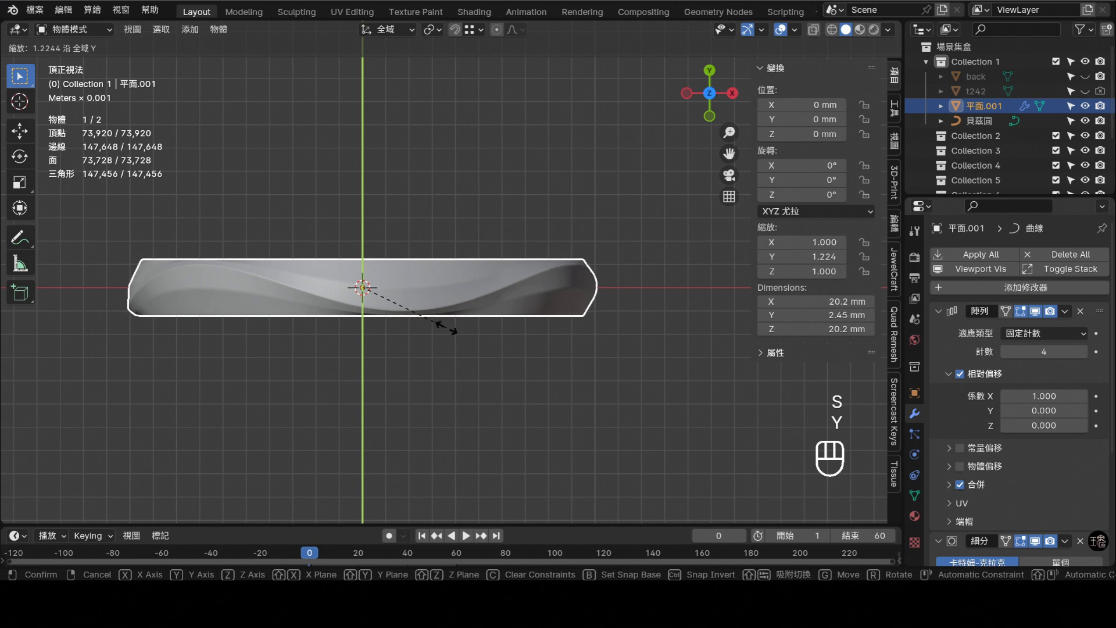
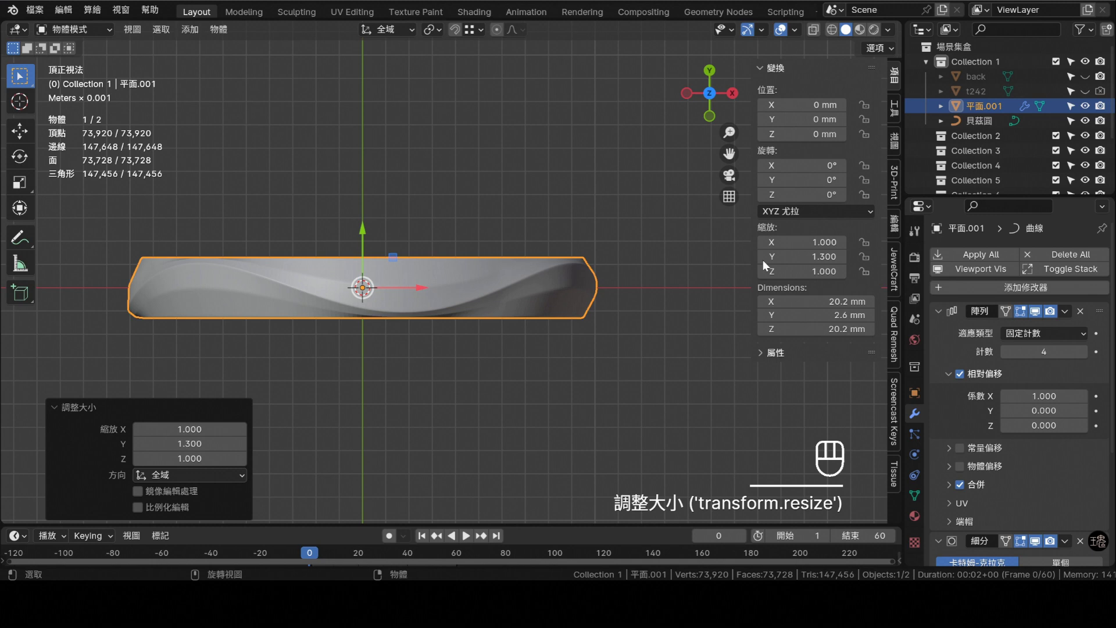
{"action": "key", "text": "KP_1"}
- Show the ring in wireframe, collapse the modifier panels, and shrink the band along X
{"action": "middle_click", "coordinate": [533, 326]}
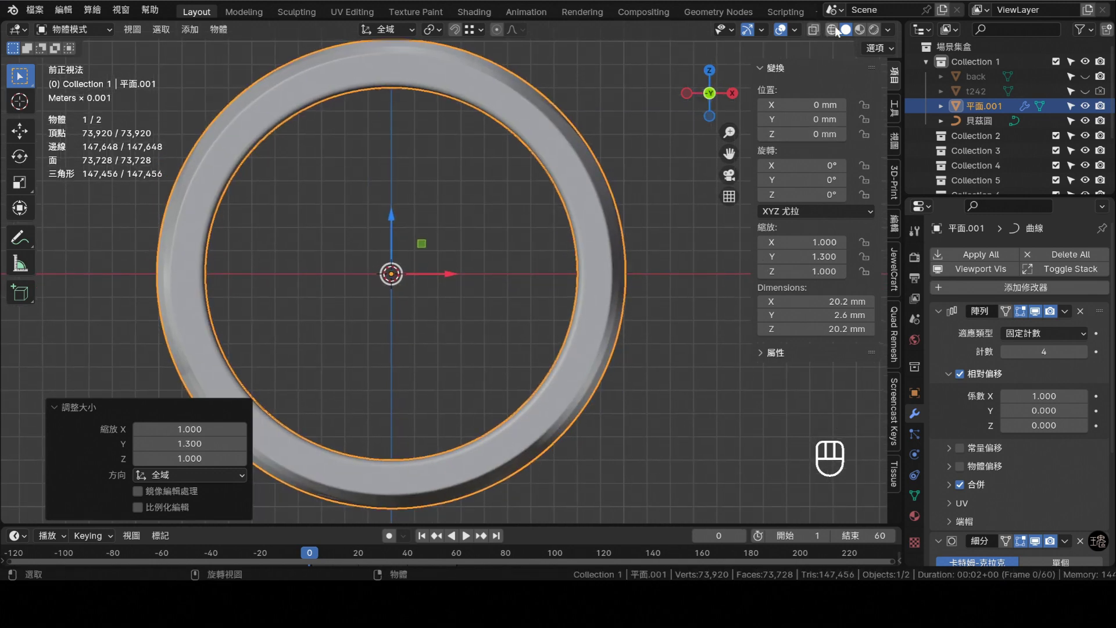
{"action": "left_click", "coordinate": [839, 32]}
{"action": "middle_click", "coordinate": [479, 251]}
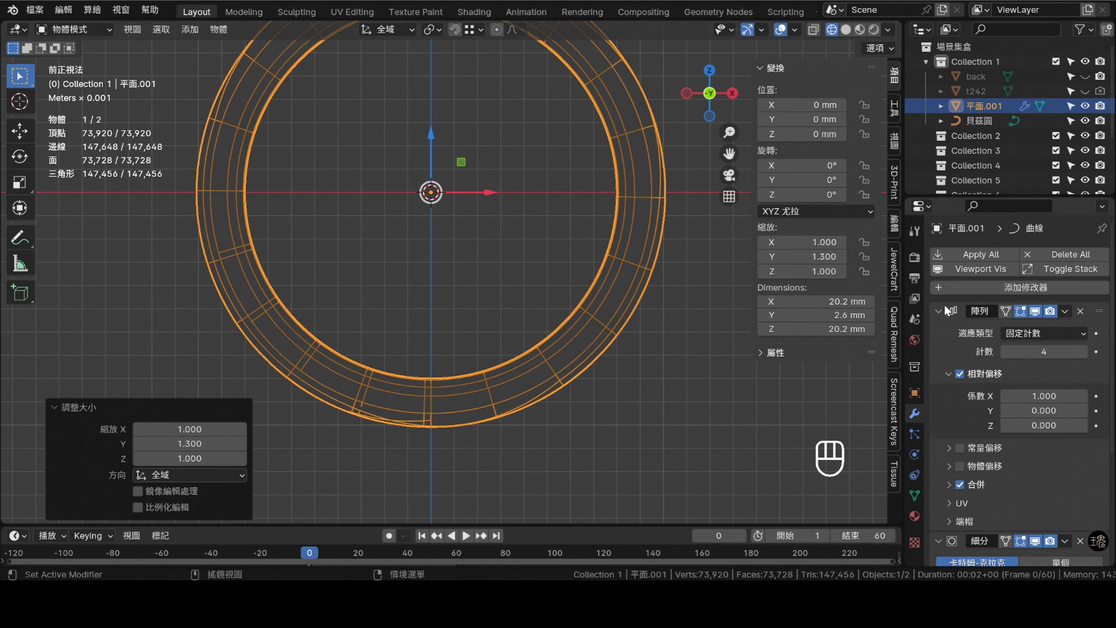
{"action": "left_click", "coordinate": [945, 312]}
{"action": "left_click", "coordinate": [947, 335]}
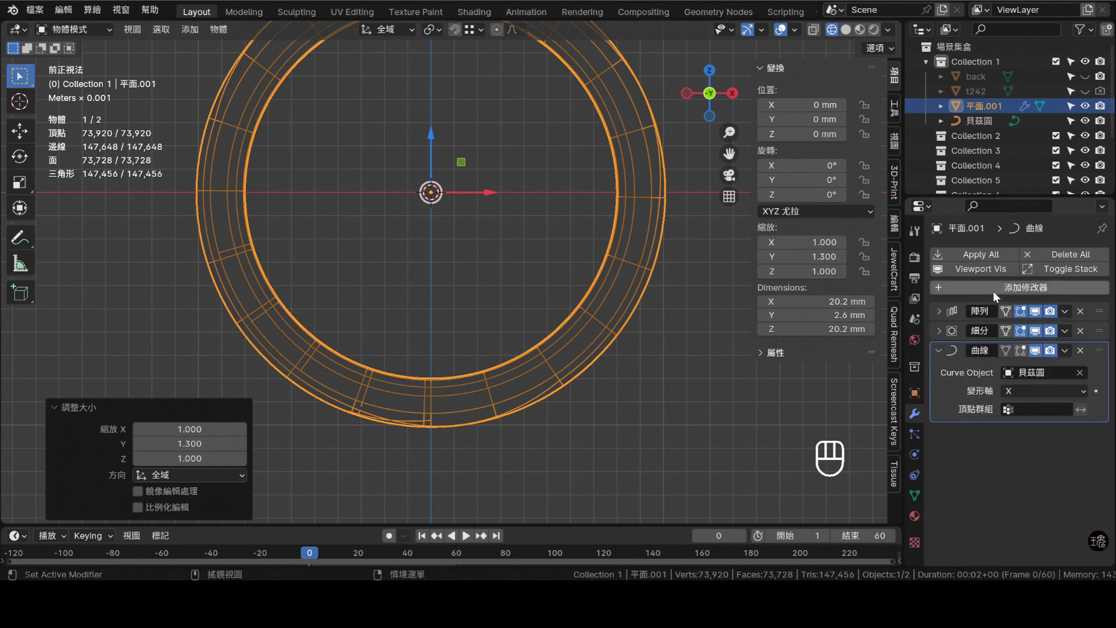
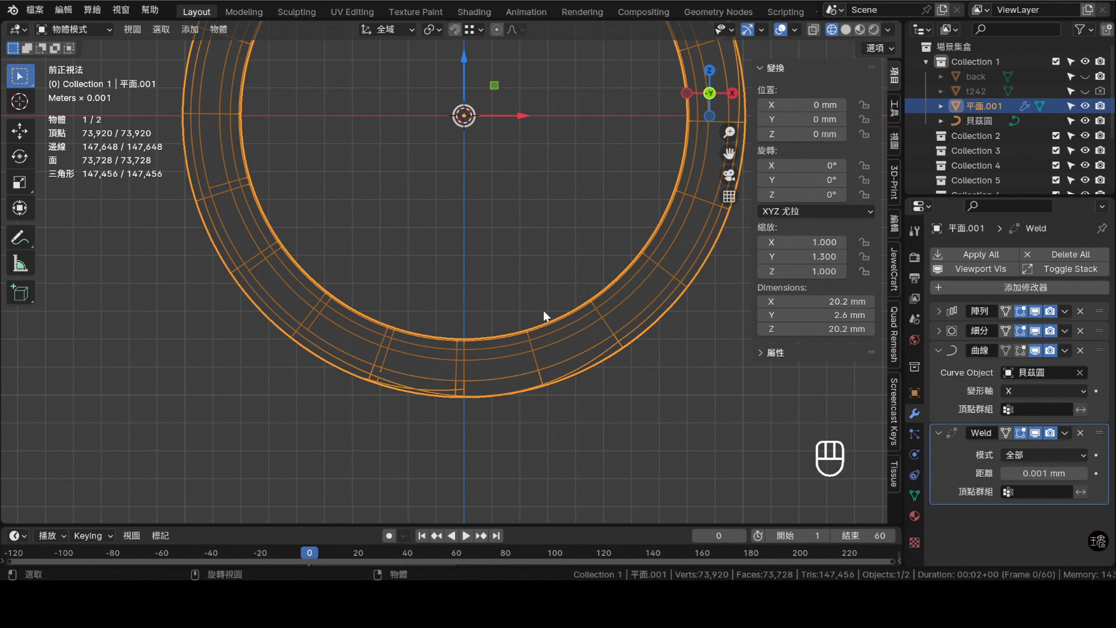
{"action": "key", "text": "x"}
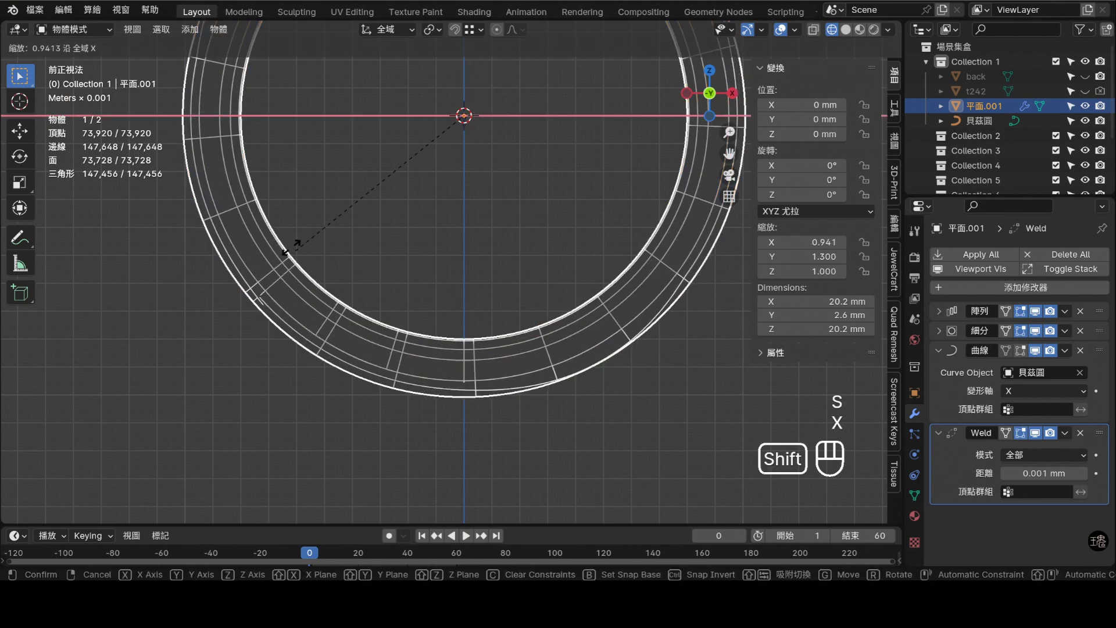
{"action": "left_click_drag", "start_coordinate": [506, 122], "coordinate": [536, 302]}
{"action": "left_click_drag", "start_coordinate": [534, 229], "coordinate": [539, 247]}
{"action": "key", "text": "x"}
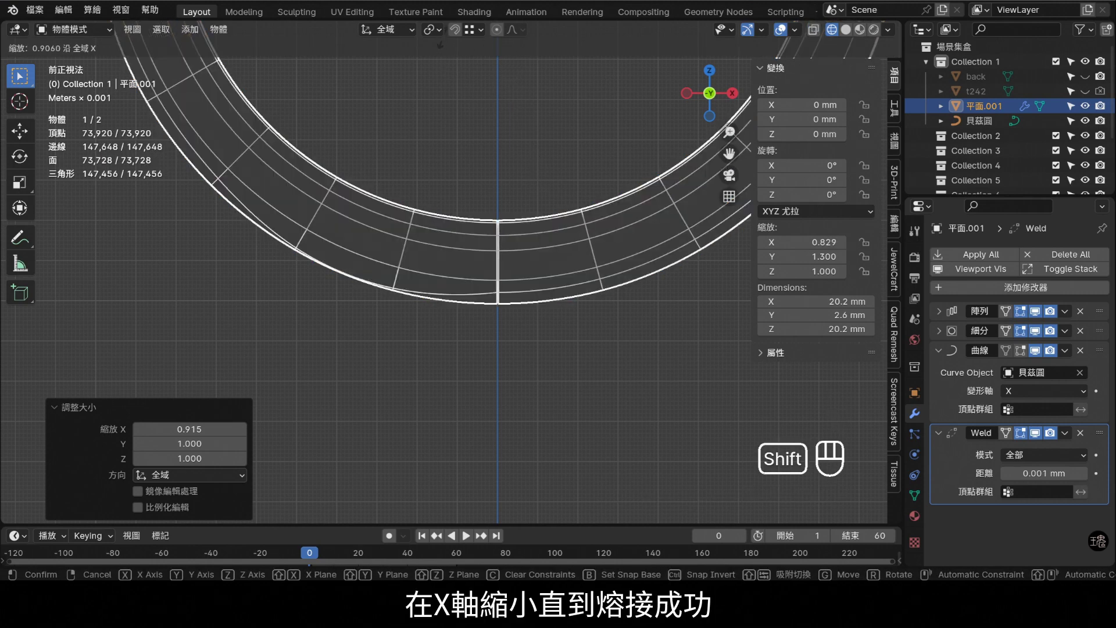
{"action": "left_click", "coordinate": [447, 43]}
- Shrink along X to 0.829 until the Weld modifier closes the ring, then view it solid shaded
{"action": "left_click", "coordinate": [400, 314]}
{"action": "key", "text": "s"}
{"action": "key", "text": "x"}
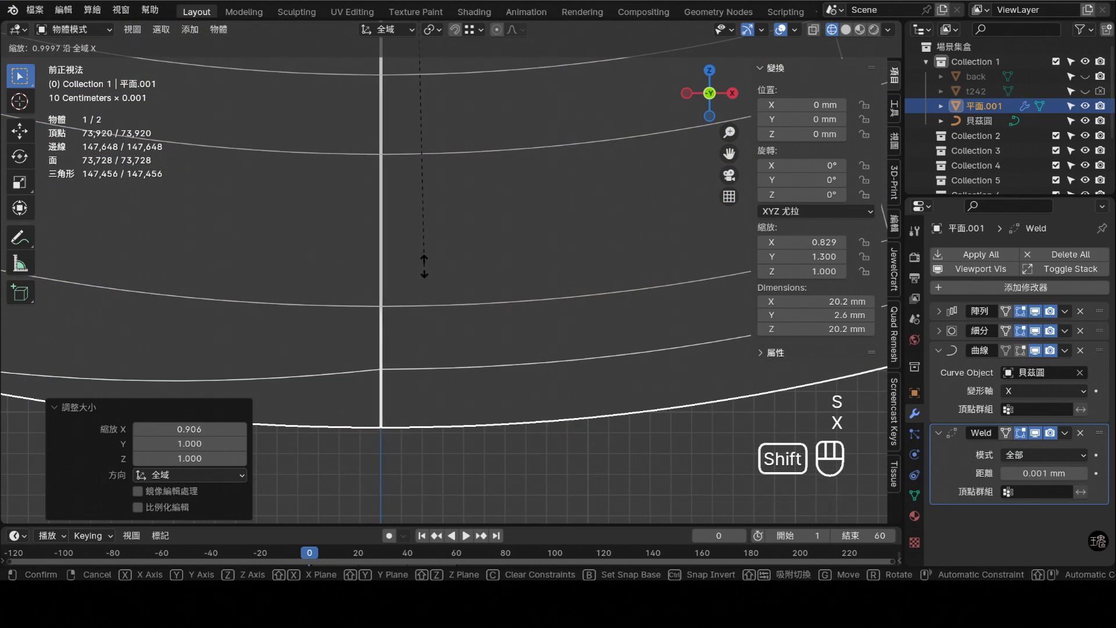
{"action": "left_click", "coordinate": [430, 271]}
{"action": "key", "text": "KP_7"}
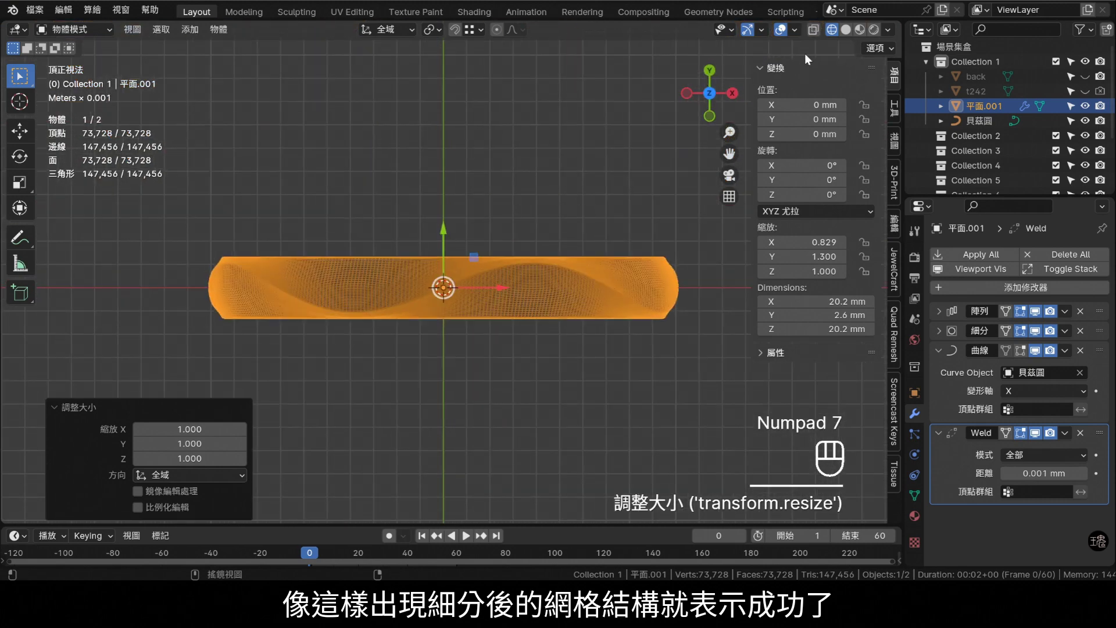
{"action": "middle_click", "coordinate": [849, 33]}
{"action": "left_click_drag", "start_coordinate": [453, 290], "coordinate": [502, 213]}
{"action": "left_click_drag", "start_coordinate": [540, 170], "coordinate": [444, 272]}
{"action": "key", "text": "KP_7"}
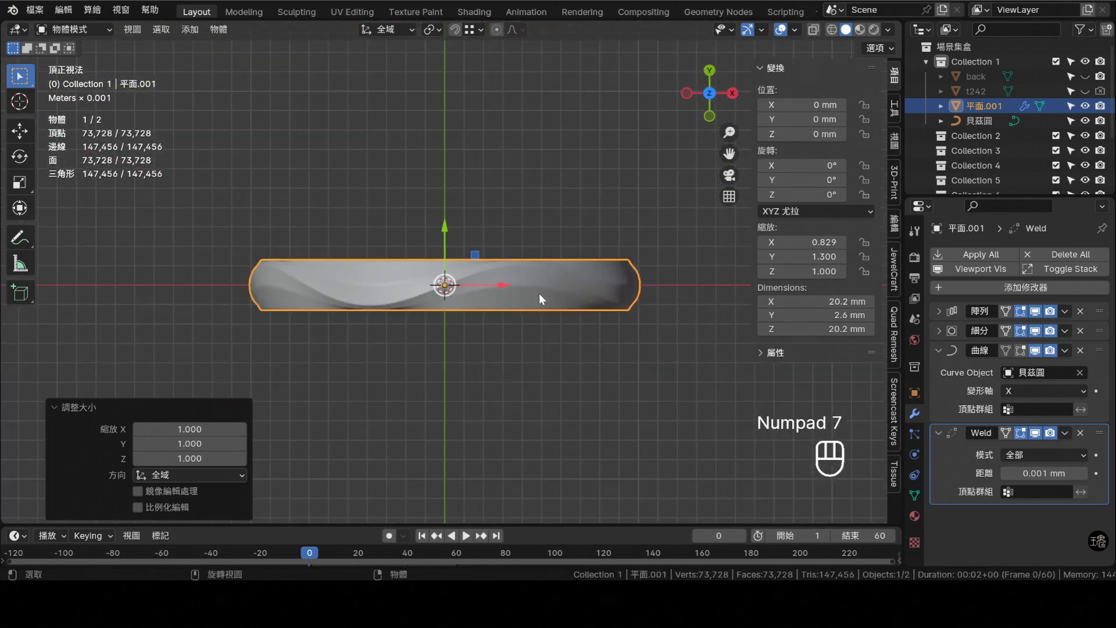
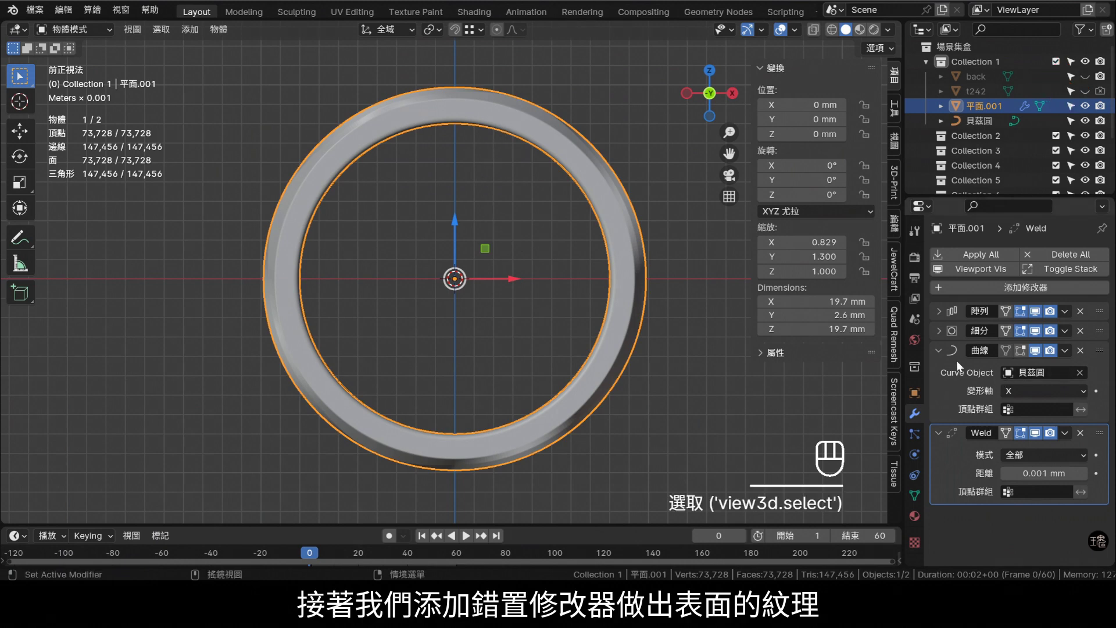
- Add a Displace modifier to the ring with a new texture
{"action": "left_click", "coordinate": [942, 379]}
{"action": "left_click", "coordinate": [995, 295]}
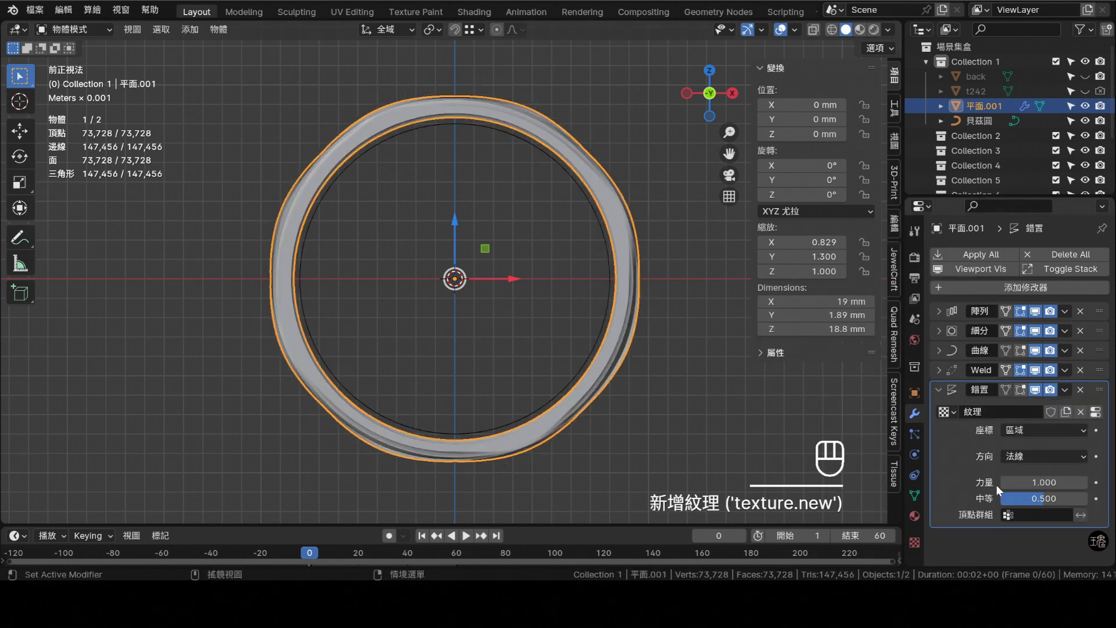
{"action": "left_click_drag", "start_coordinate": [1060, 297], "coordinate": [1048, 404]}
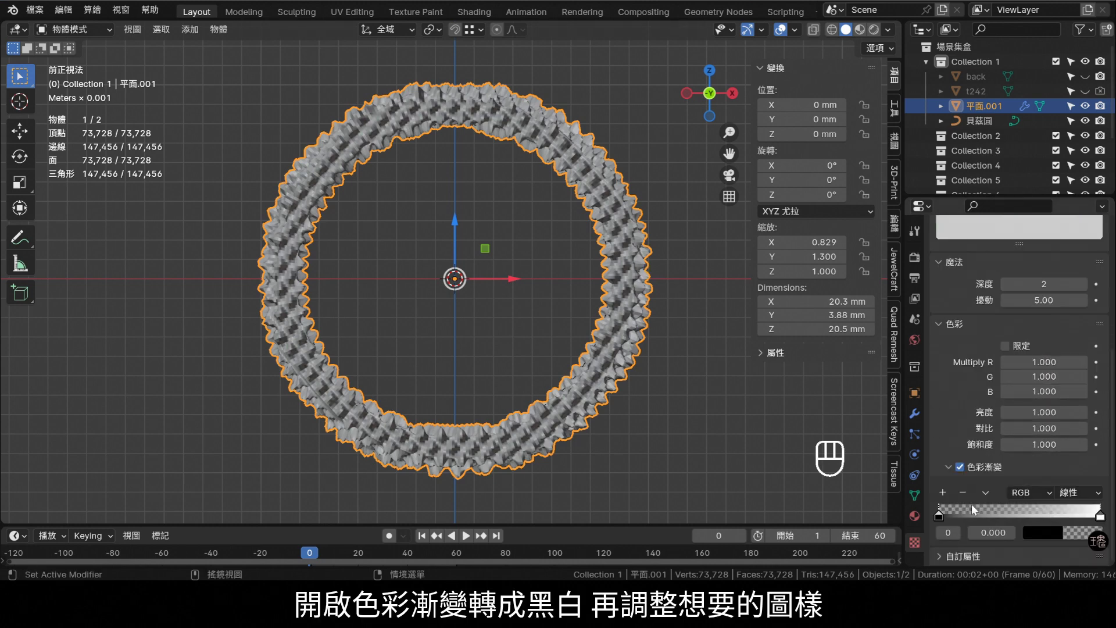
- Enable the Color Ramp, tighten its stops for high contrast, and set texture coordinates to Object
{"action": "left_click_drag", "start_coordinate": [971, 517], "coordinate": [1014, 514]}
{"action": "middle_click", "coordinate": [1015, 513]}
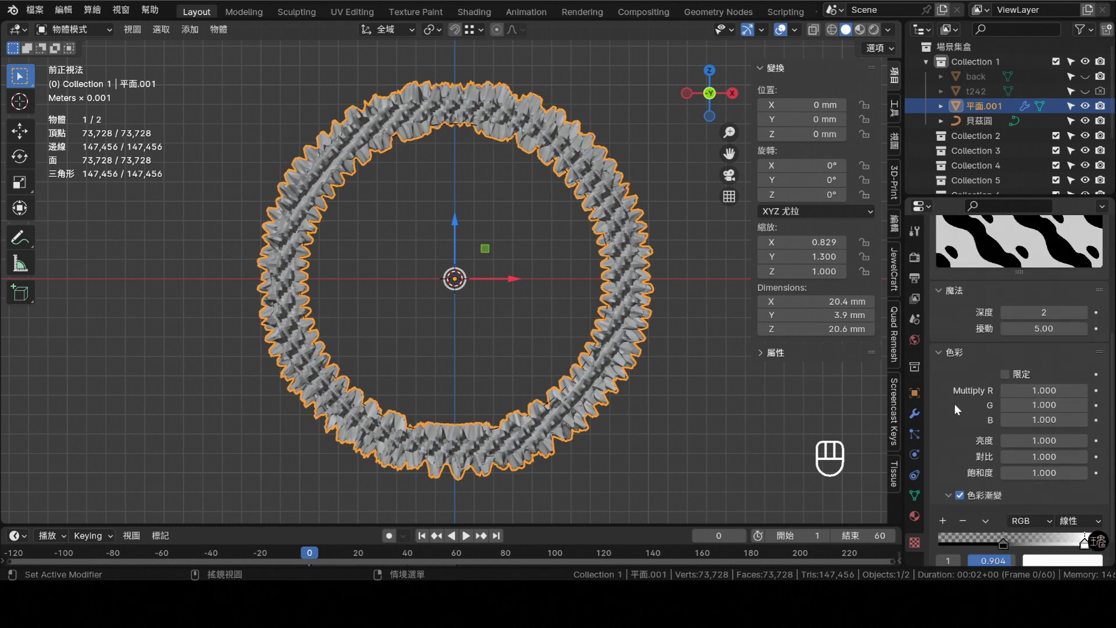
{"action": "left_click", "coordinate": [918, 414]}
{"action": "left_click_drag", "start_coordinate": [1070, 439], "coordinate": [1058, 480]}
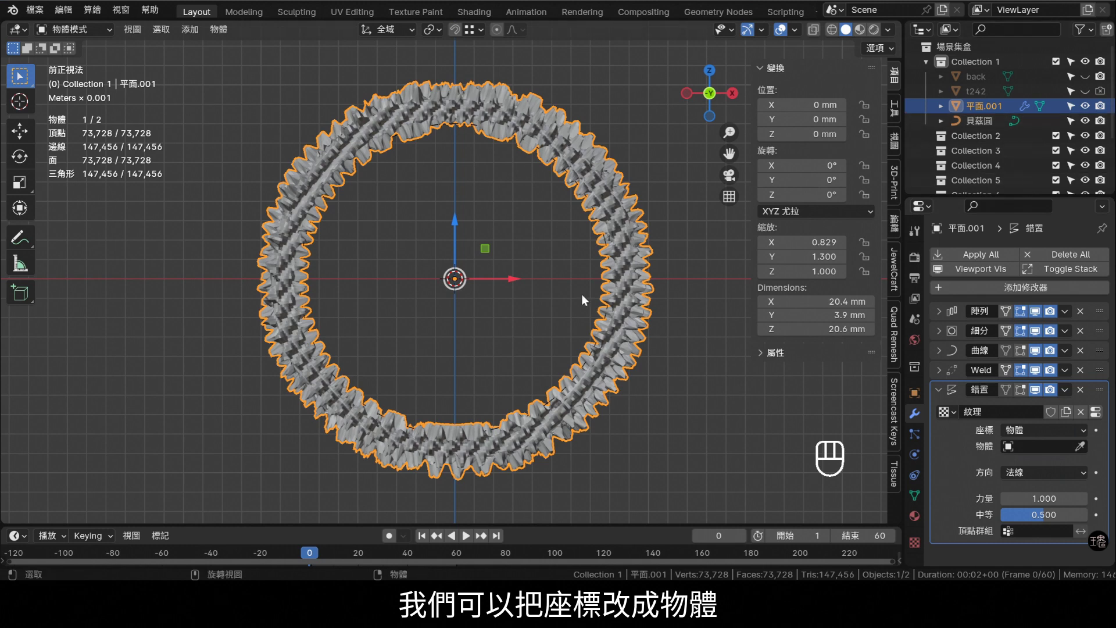
- Add a Plain Axes empty, rotate it 60° on Z, scale 3×, and set it as the Displace texture object with strength 0.1
{"action": "key", "text": "shift+a"}
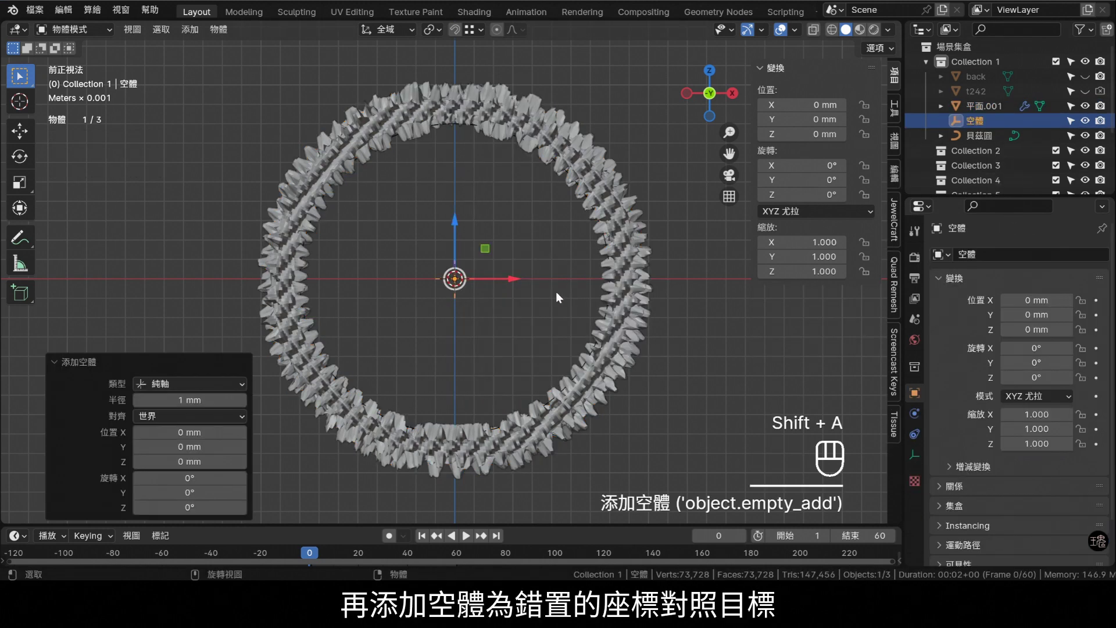
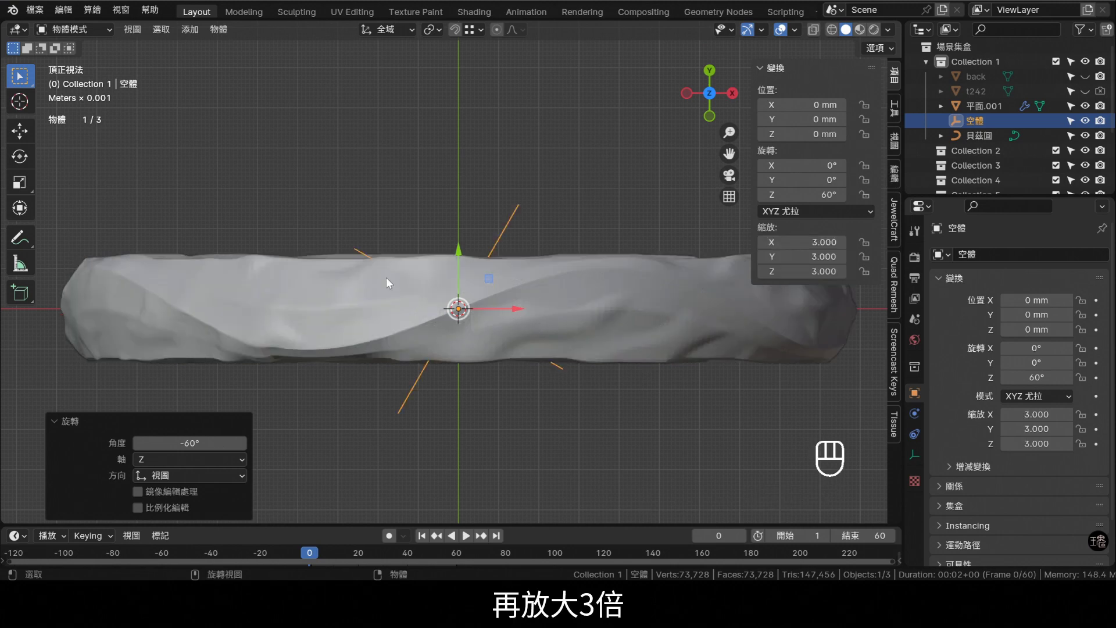
{"action": "left_click_drag", "start_coordinate": [533, 346], "coordinate": [632, 233]}
{"action": "key", "text": "KP_7"}
{"action": "middle_click", "coordinate": [748, 329]}
- Inspect the softened hammered ring from the front and by orbiting
{"action": "key", "text": "KP_1"}
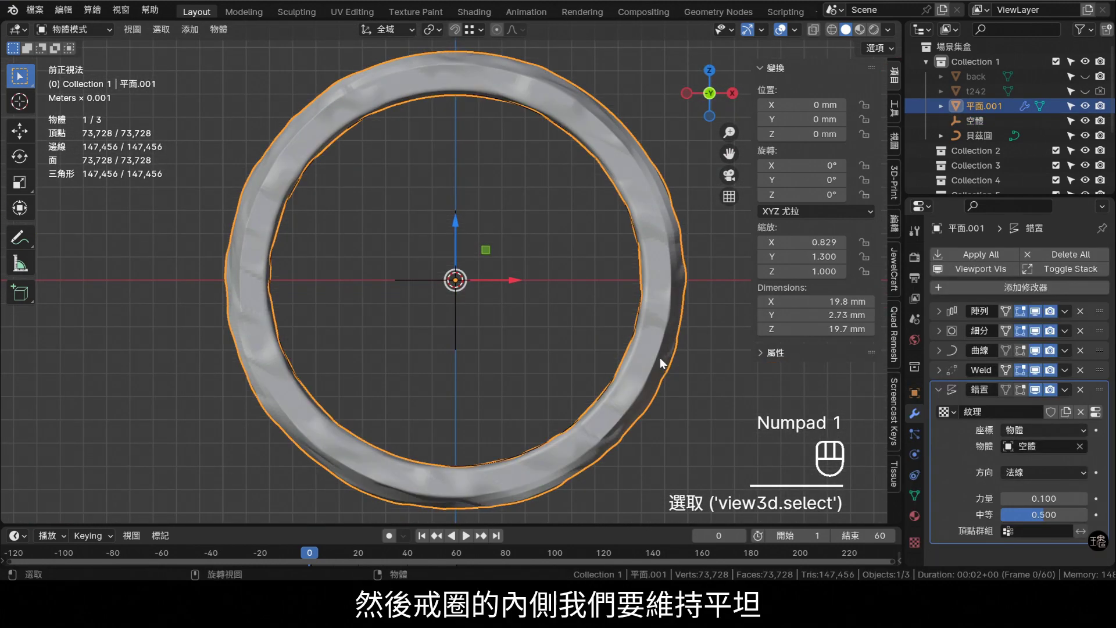
{"action": "middle_click", "coordinate": [638, 294]}
{"action": "left_click_drag", "start_coordinate": [651, 295], "coordinate": [676, 353]}
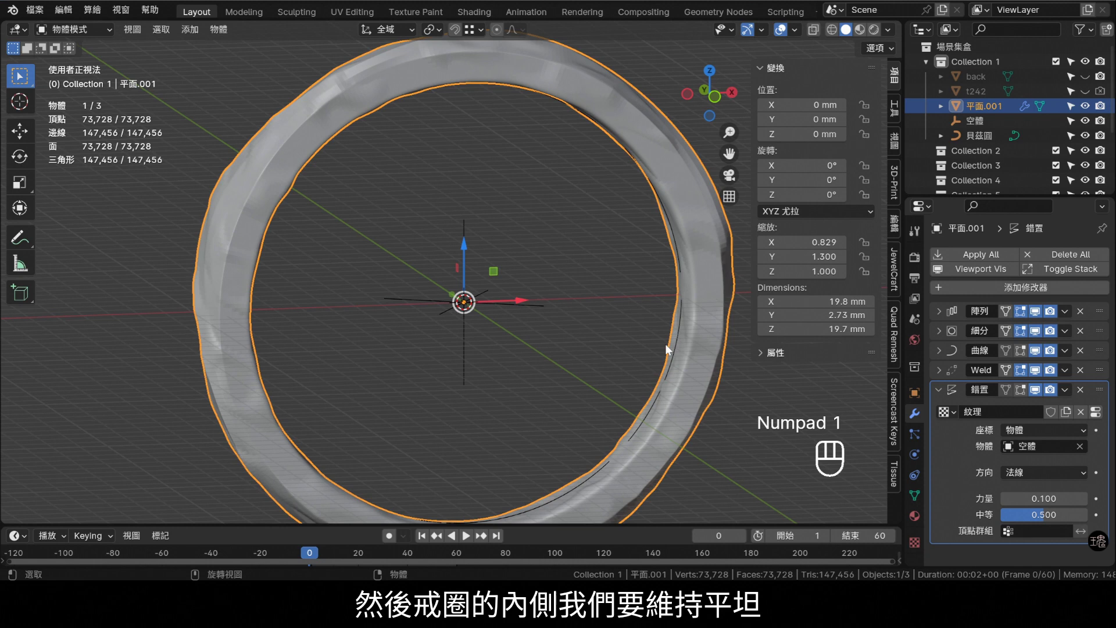
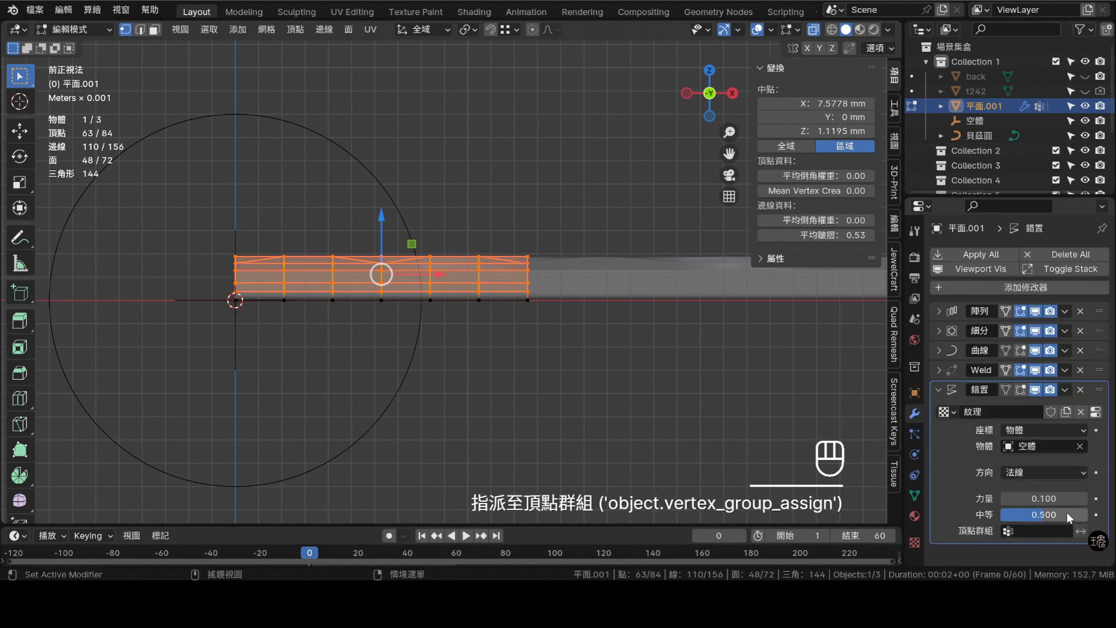
- Select the inner band vertices, assign them to a vertex group and limit the Displace to it
{"action": "left_click_drag", "start_coordinate": [1050, 537], "coordinate": [1005, 382]}
{"action": "key", "text": "Tab"}
{"action": "left_click", "coordinate": [820, 33]}
{"action": "left_click_drag", "start_coordinate": [340, 176], "coordinate": [385, 157]}
{"action": "middle_click", "coordinate": [440, 388]}
{"action": "key", "text": "KP_7"}
- Shade the ring smooth and add a Subdivision Surface modifier at level 5
{"action": "middle_click", "coordinate": [436, 373]}
{"action": "middle_click", "coordinate": [515, 347]}
{"action": "left_click", "coordinate": [618, 283]}
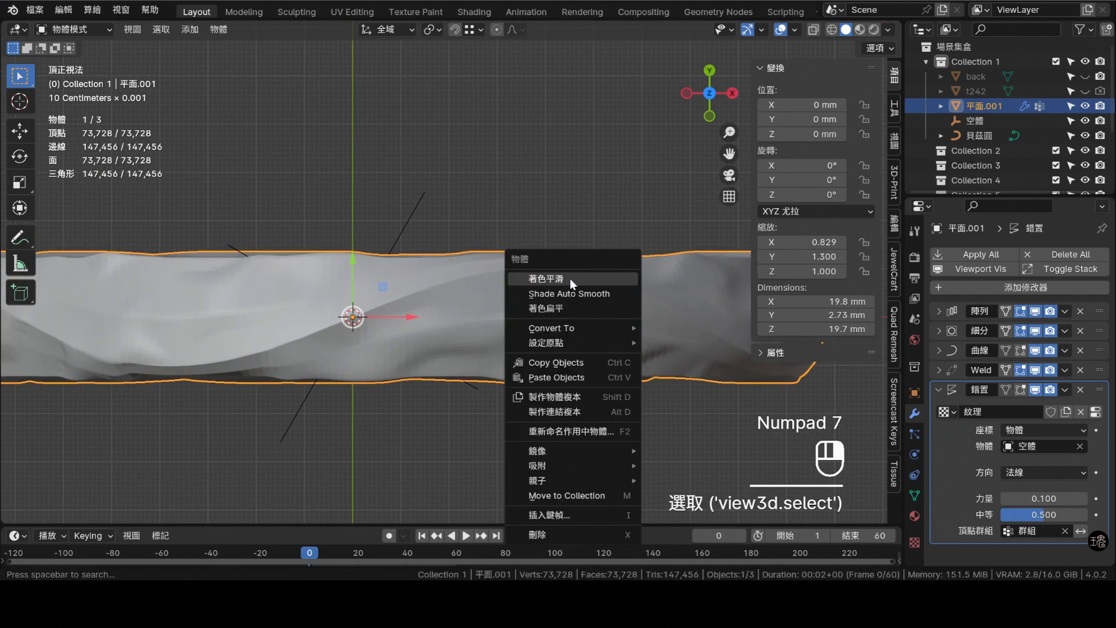
{"action": "left_click", "coordinate": [575, 285]}
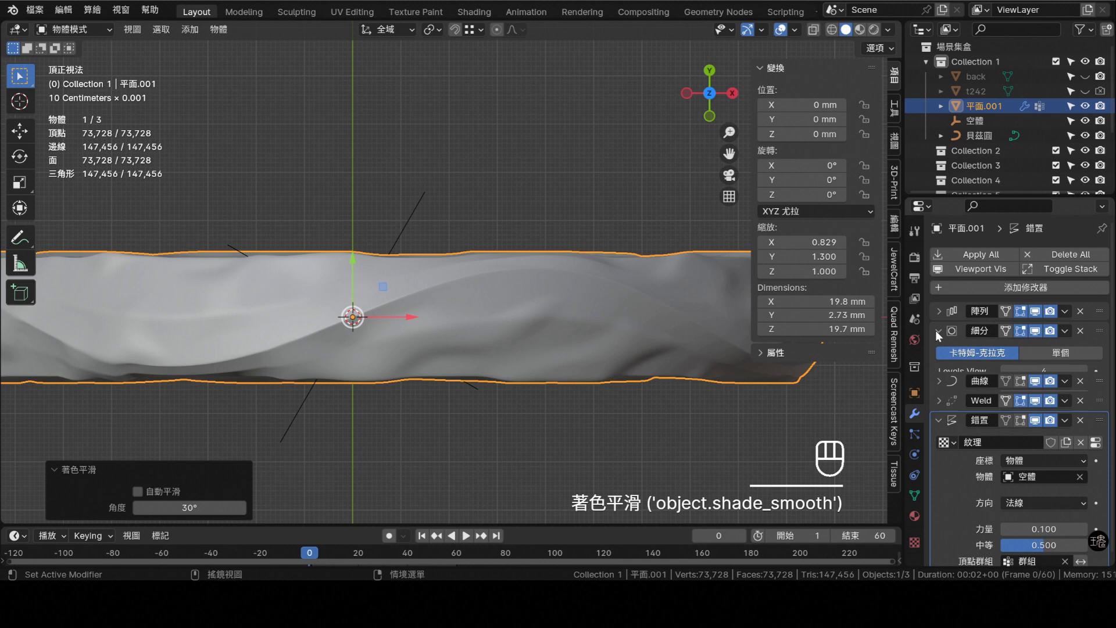
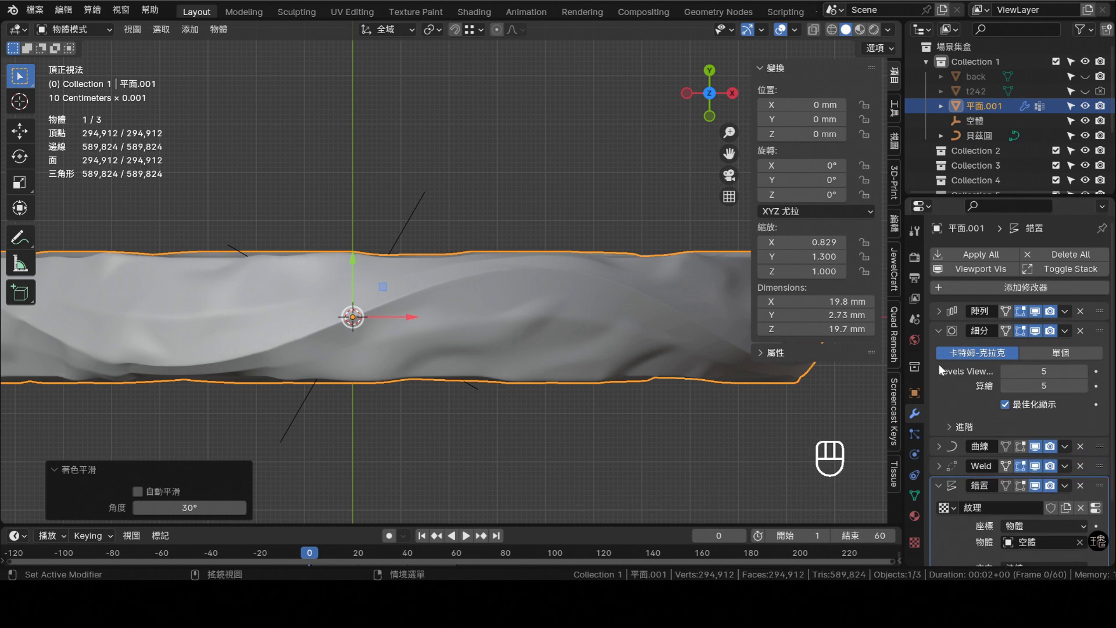
{"action": "middle_click", "coordinate": [940, 335]}
{"action": "middle_click", "coordinate": [400, 315]}
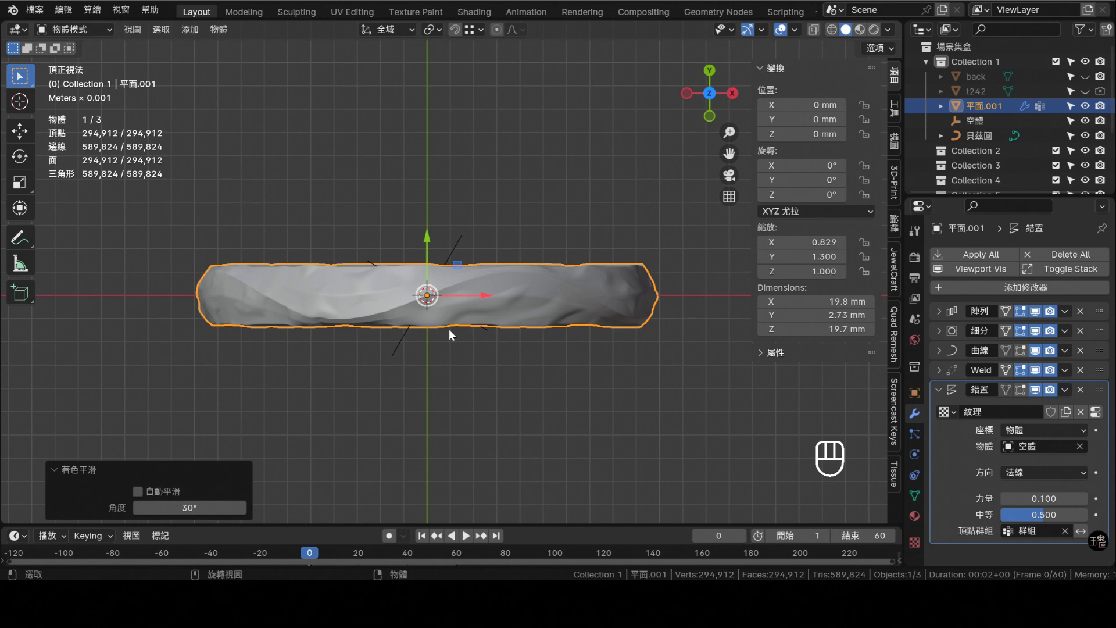
- Look through the camera and assign the white gold 02 material to the ring
{"action": "key", "text": "KP_0"}
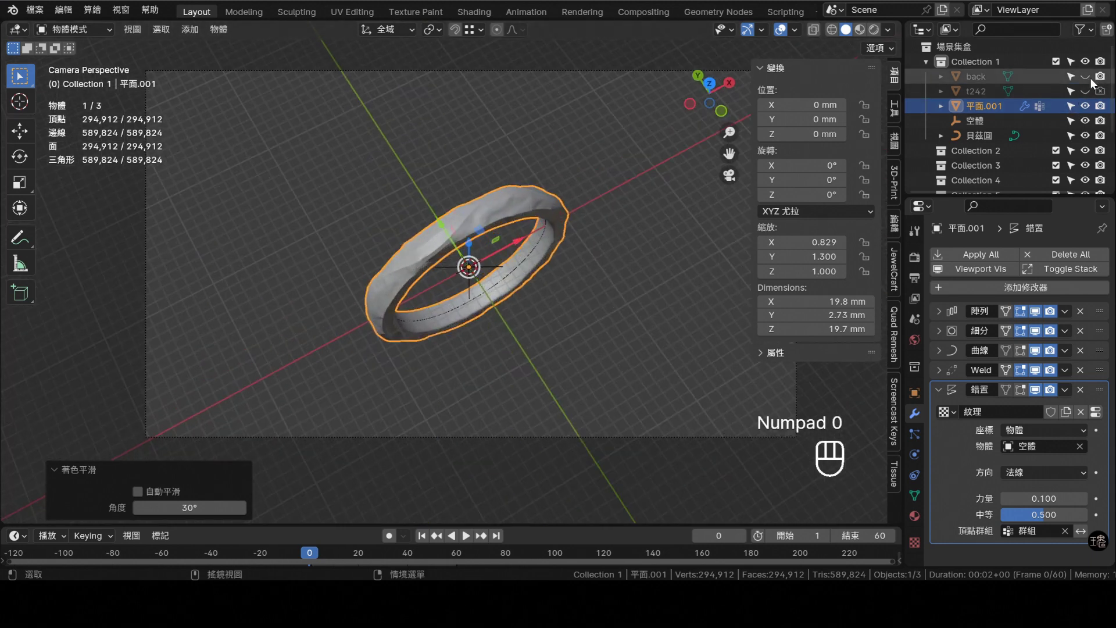
{"action": "middle_click", "coordinate": [1092, 80]}
{"action": "middle_click", "coordinate": [1105, 127]}
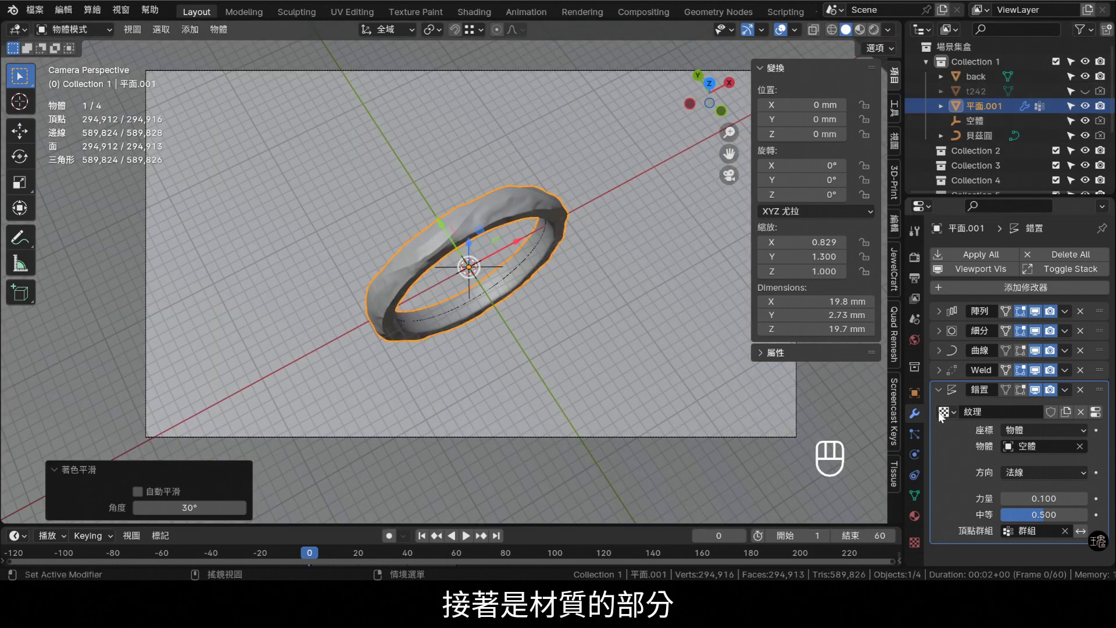
{"action": "left_click", "coordinate": [918, 518]}
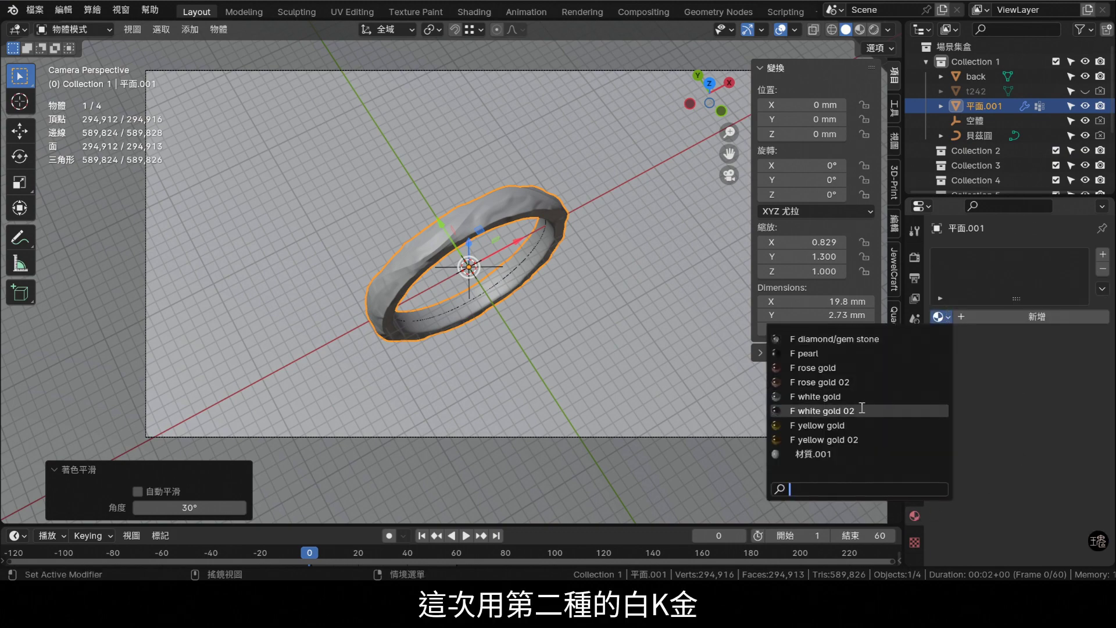
{"action": "left_click", "coordinate": [848, 406]}
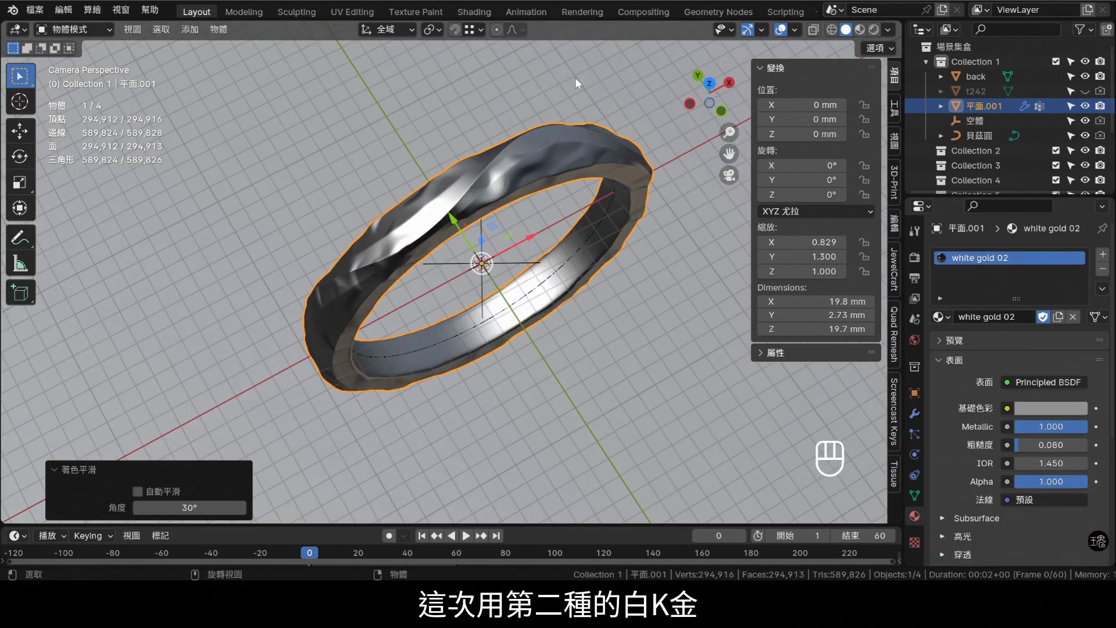